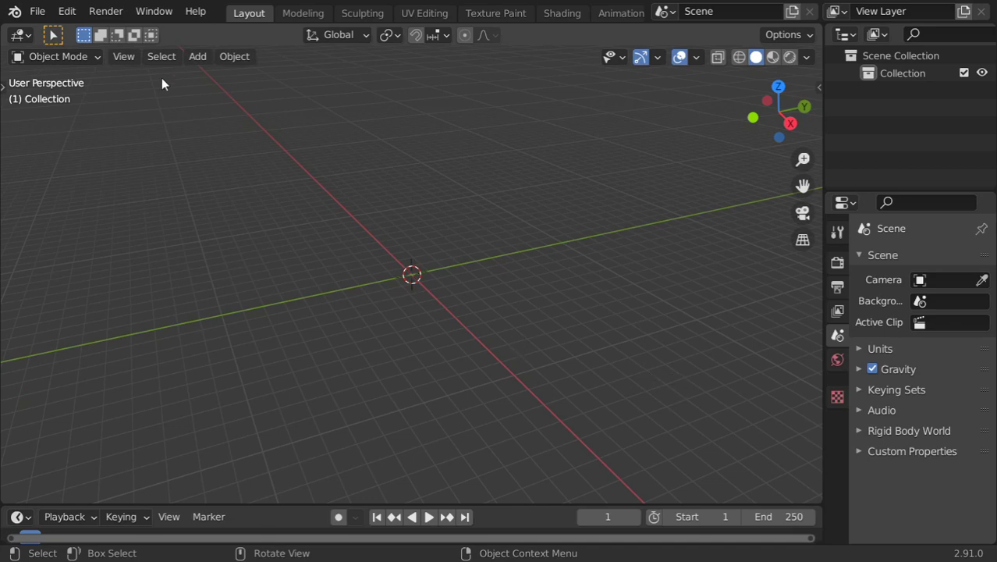
# Enable the Cell Fracture add-on and bring up the Add menu at the mesh options.
pyautogui.click(71, 21)
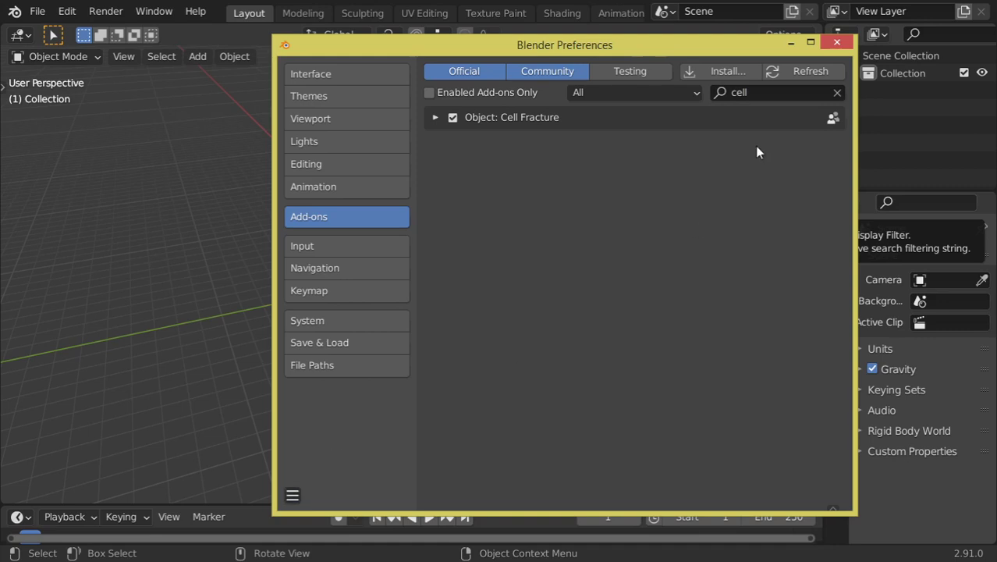
pyautogui.press('shift+a')
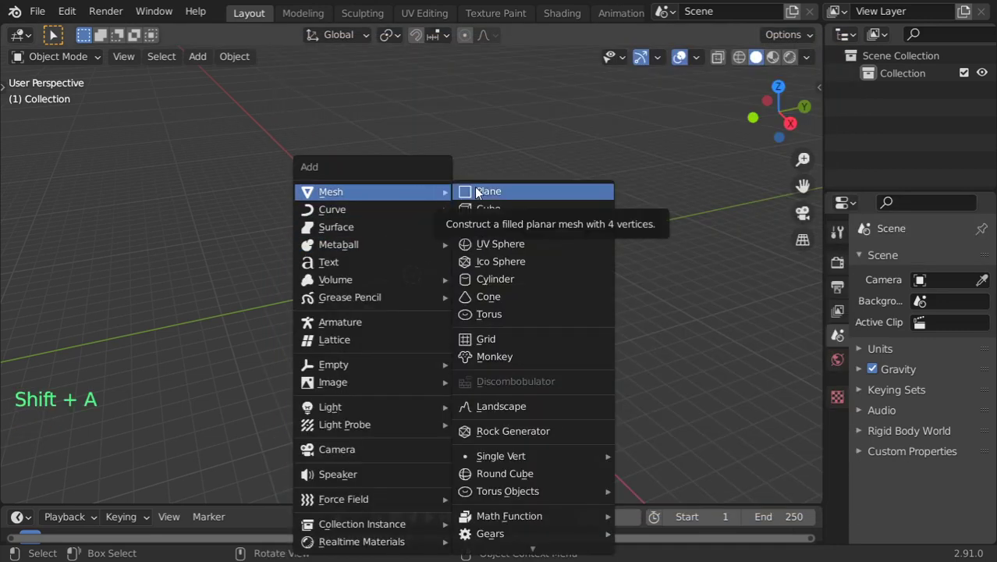
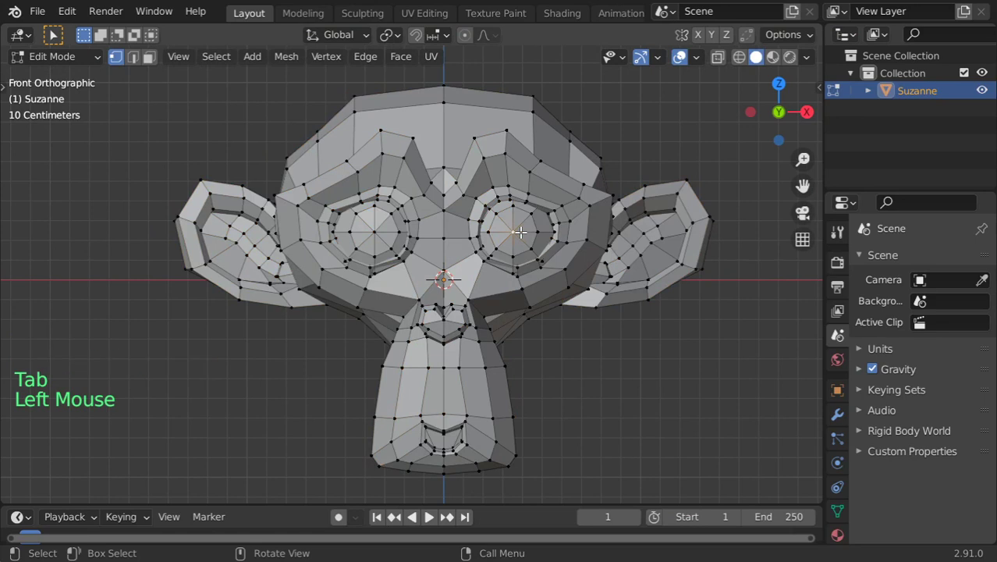
# Select one of Suzanne's eyes in edit mode and delete its faces, leaving an open hole.
pyautogui.press('z')
pyautogui.press('z')
pyautogui.scroll(3)
pyautogui.press('z')
pyautogui.scroll(3)
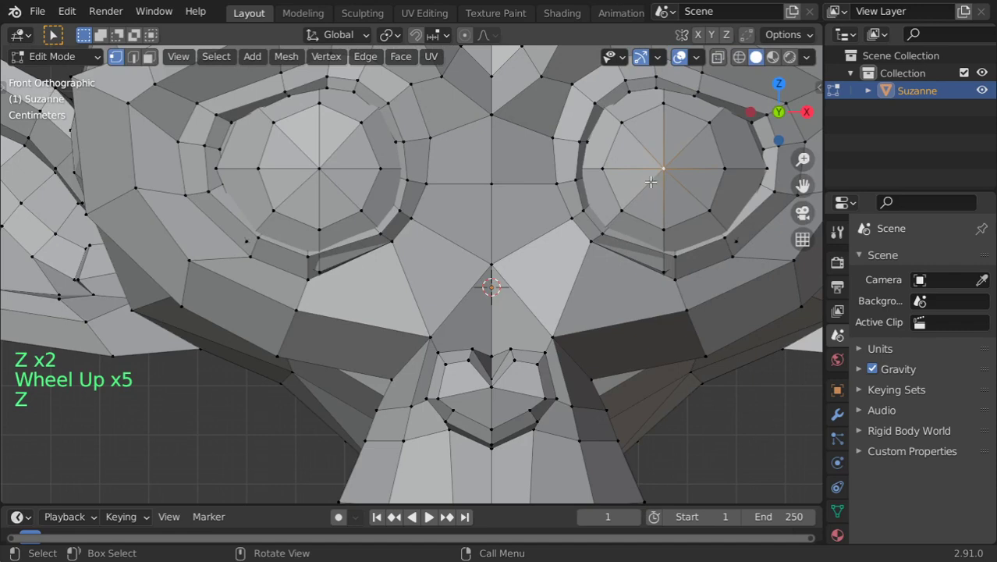
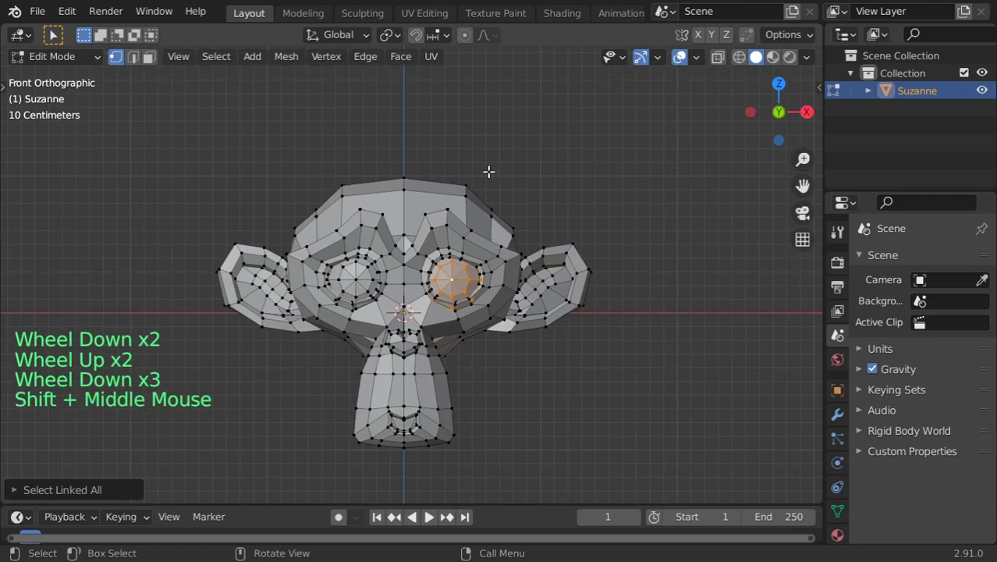
pyautogui.scroll(3)
pyautogui.press('x')
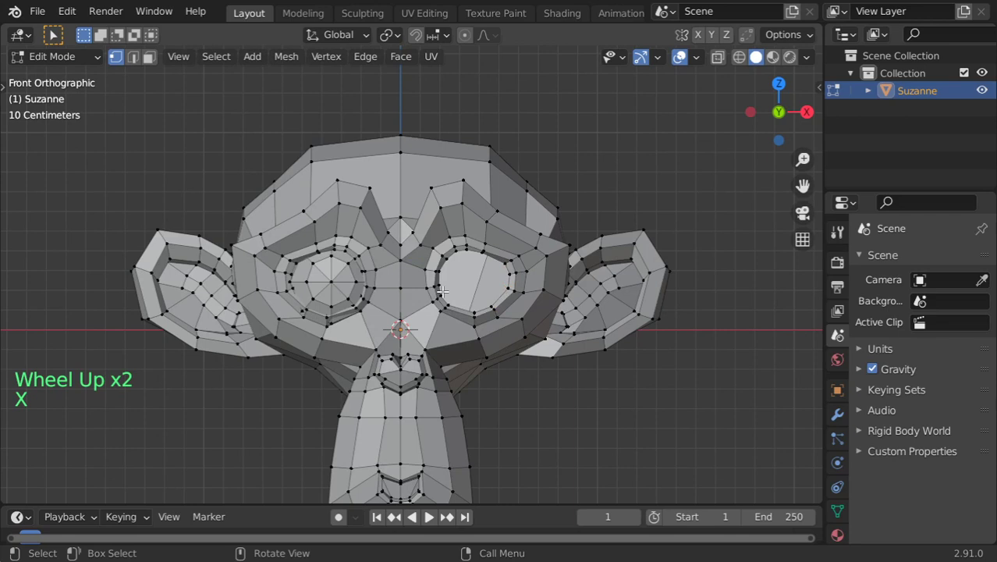
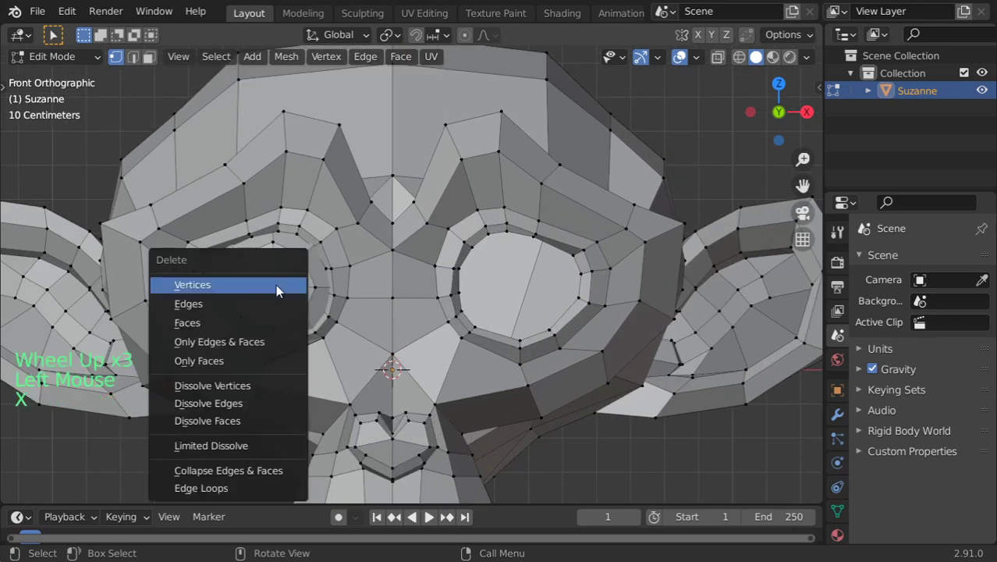
pyautogui.press('ctrl+l')
# Return to object mode and inspect the hollow eye socket from several angles and front view.
pyautogui.press('x')
pyautogui.press('Tab')
pyautogui.scroll(-3)
pyautogui.middleClick(383, 264)
pyautogui.middleClick(390, 302)
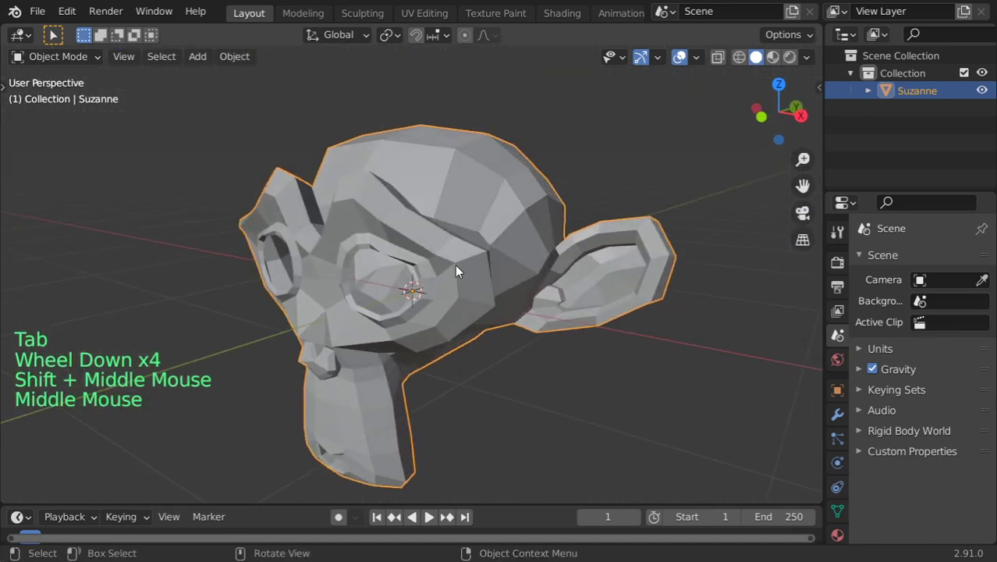
pyautogui.middleClick(539, 271)
pyautogui.middleClick(445, 275)
pyautogui.scroll(-3)
pyautogui.scroll(3)
pyautogui.press('KP_1')
pyautogui.scroll(-3)
pyautogui.press('f')
# Raise the head above the origin and bring up the Cell Fracture operator for it.
pyautogui.press('g')
pyautogui.middleClick(474, 208)
pyautogui.middleClick(444, 267)
pyautogui.scroll(3)
pyautogui.scroll(3)
pyautogui.press('F3')
pyautogui.press('l')
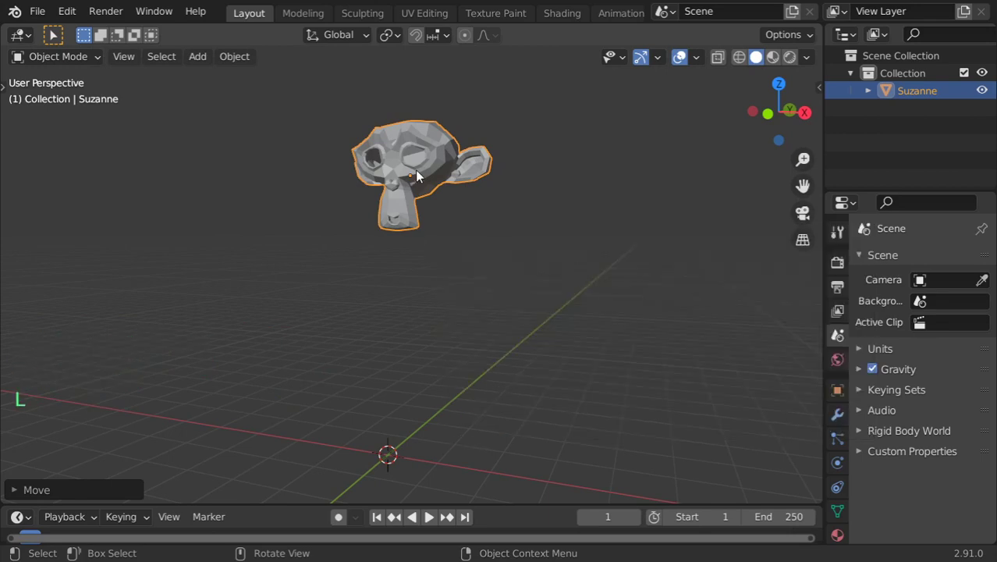
pyautogui.press('shift+a')
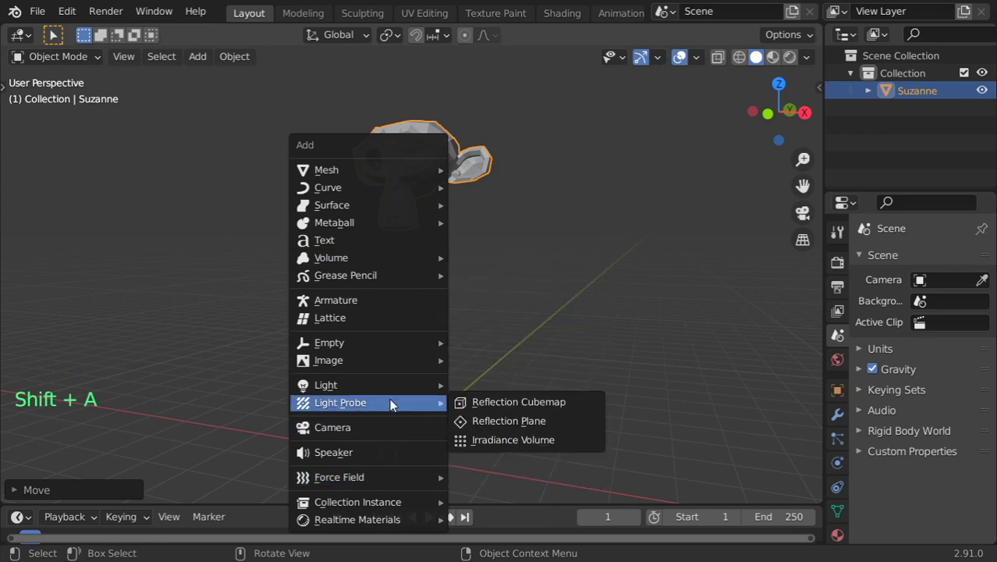
pyautogui.rightClick(414, 197)
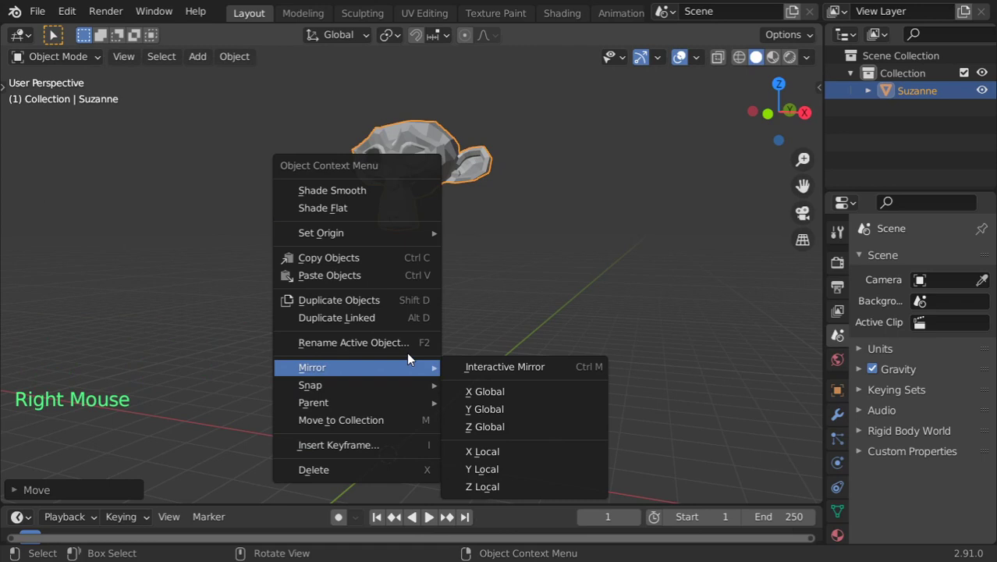
# Set the Cell Fracture point source limit to 200 in the operator settings.
pyautogui.click(253, 61)
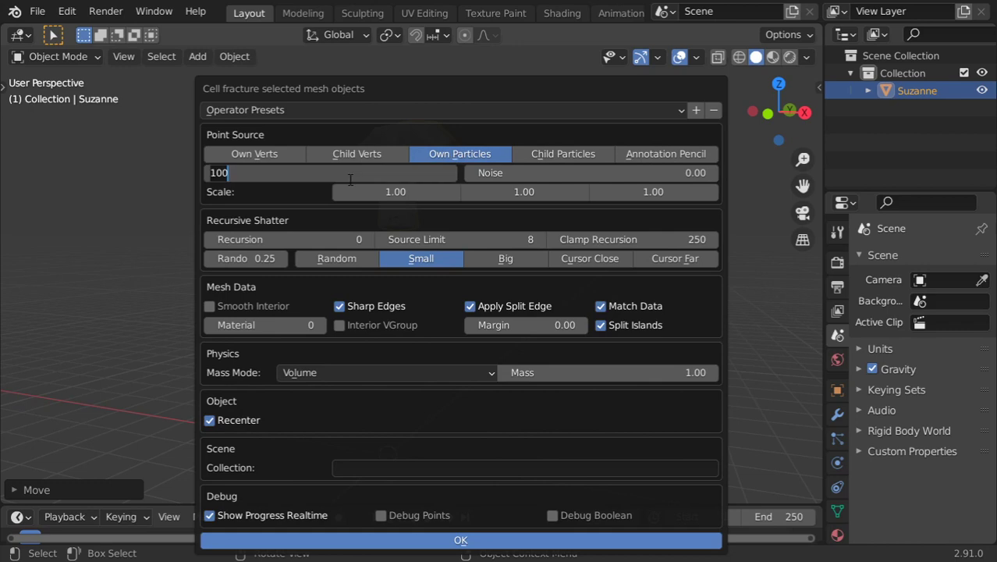
pyautogui.press('0')
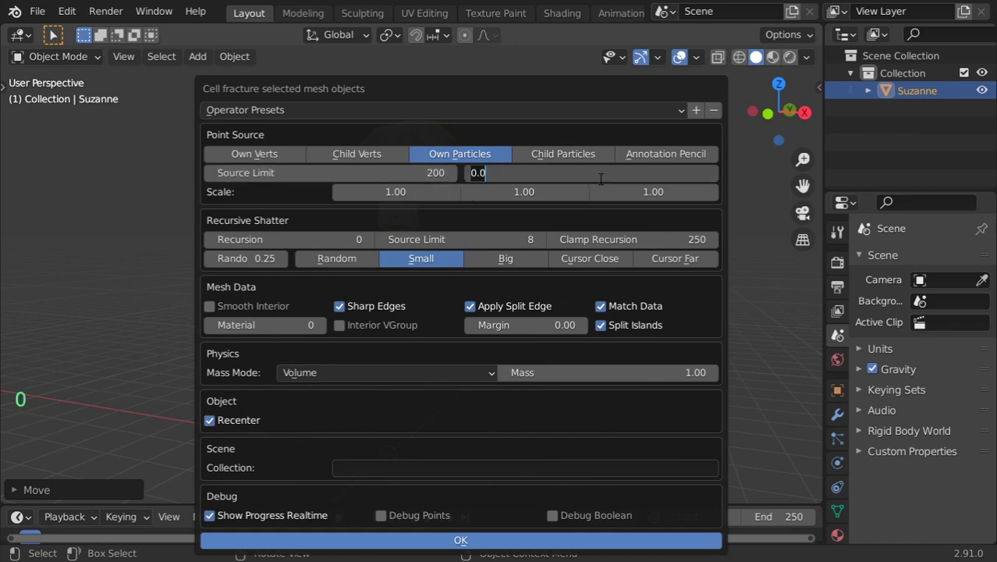
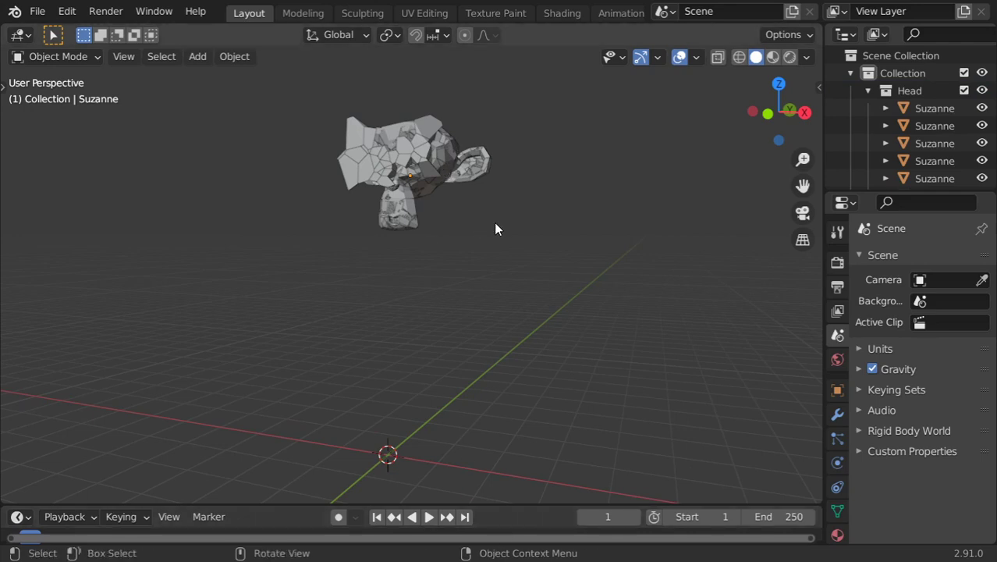
# Delete several stray fracture pieces scattered around the head.
pyautogui.click(561, 234)
pyautogui.middleClick(562, 231)
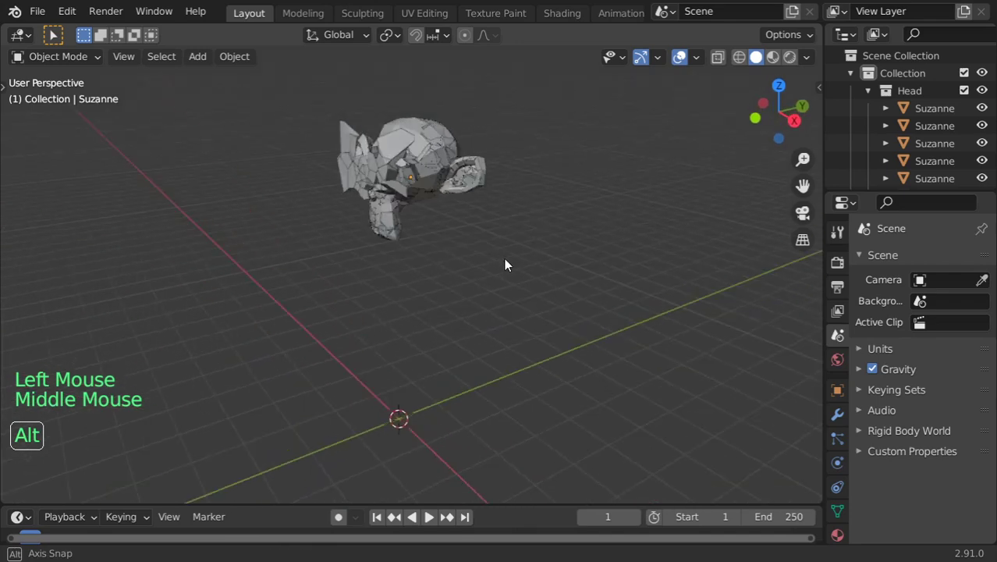
pyautogui.middleClick(544, 245)
pyautogui.scroll(3)
pyautogui.click(387, 126)
pyautogui.press('x')
pyautogui.click(355, 166)
pyautogui.press('x')
pyautogui.click(370, 218)
pyautogui.press('x')
pyautogui.click(346, 204)
pyautogui.press('x')
pyautogui.middleClick(273, 178)
pyautogui.middleClick(344, 185)
# Hide the original Suzanne in the outliner and delete the remaining stray pieces.
pyautogui.click(879, 97)
pyautogui.click(915, 116)
pyautogui.press('h')
pyautogui.press('b')
pyautogui.press('x')
pyautogui.middleClick(456, 235)
pyautogui.click(528, 214)
pyautogui.press('x')
pyautogui.click(574, 201)
pyautogui.press('x')
pyautogui.click(530, 242)
pyautogui.press('x')
# Switch to front view and recentre the 3D cursor below the fractured head.
pyautogui.middleClick(530, 255)
pyautogui.middleClick(470, 289)
pyautogui.middleClick(380, 254)
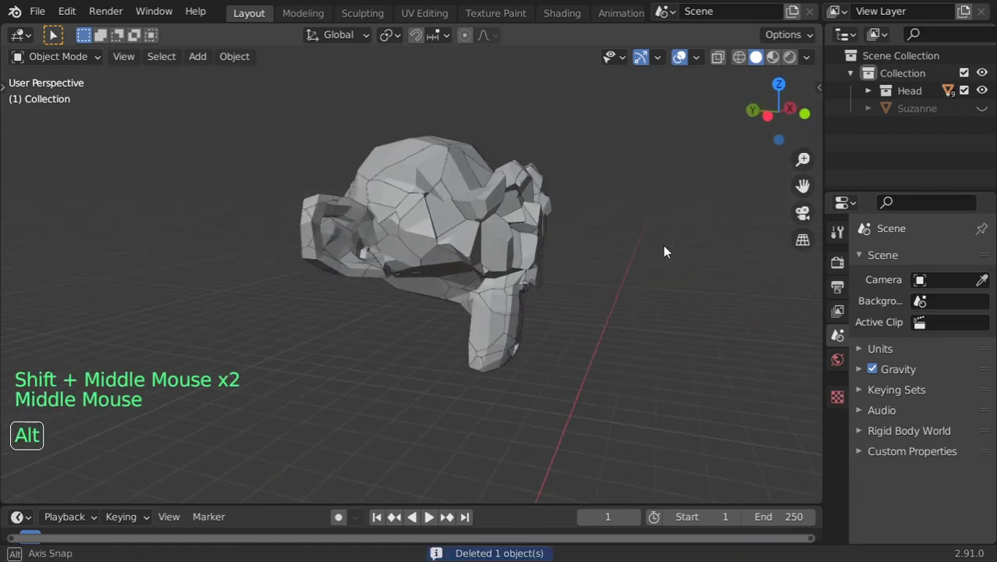
pyautogui.press('KP_1')
pyautogui.scroll(-3)
pyautogui.press('shift+c')
# Add a ground plane beneath the fractured Suzanne pieces.
pyautogui.press('shift+a')
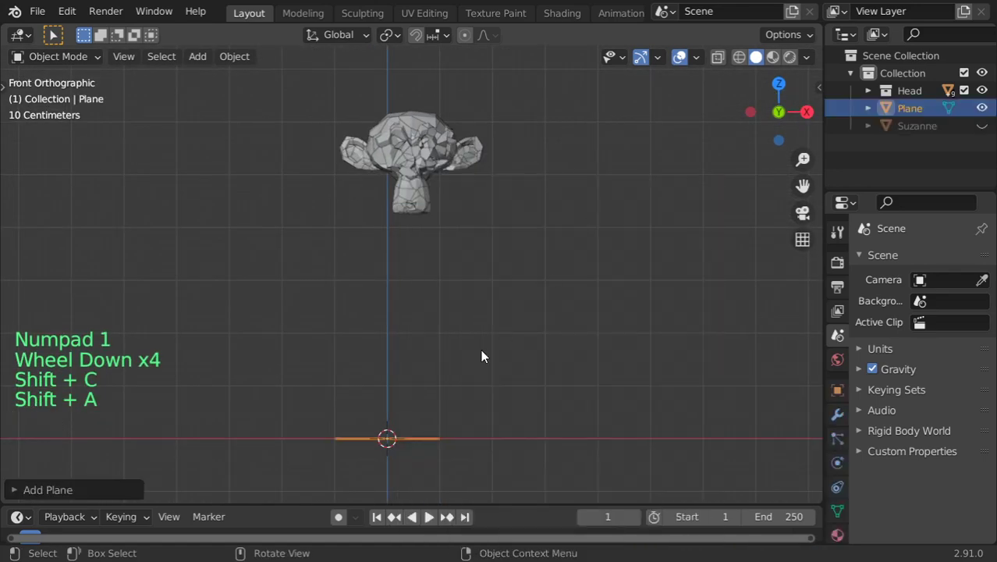
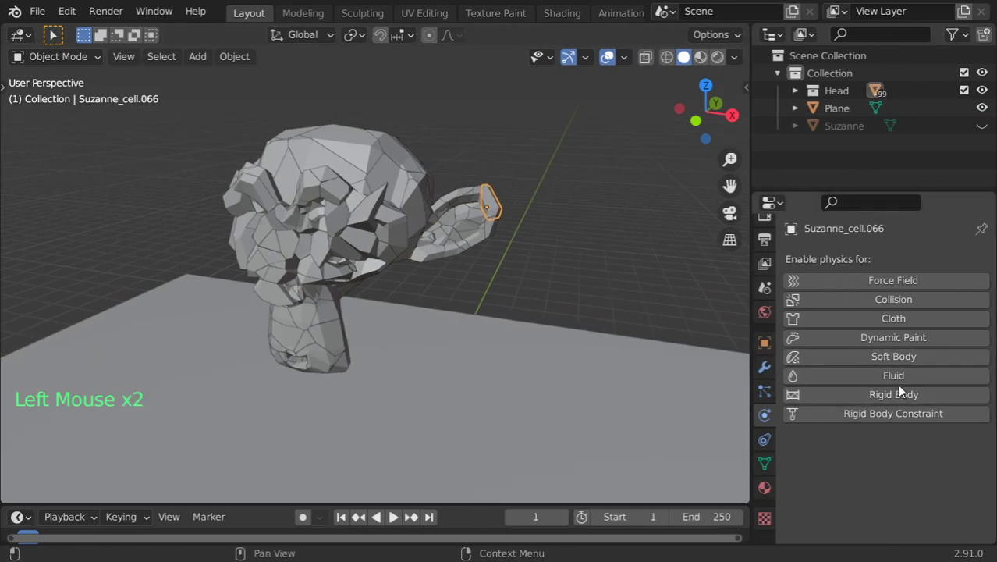
# Make the piece an active rigid body with translation damping 0.46 and rotation damping 0.15.
pyautogui.click(899, 399)
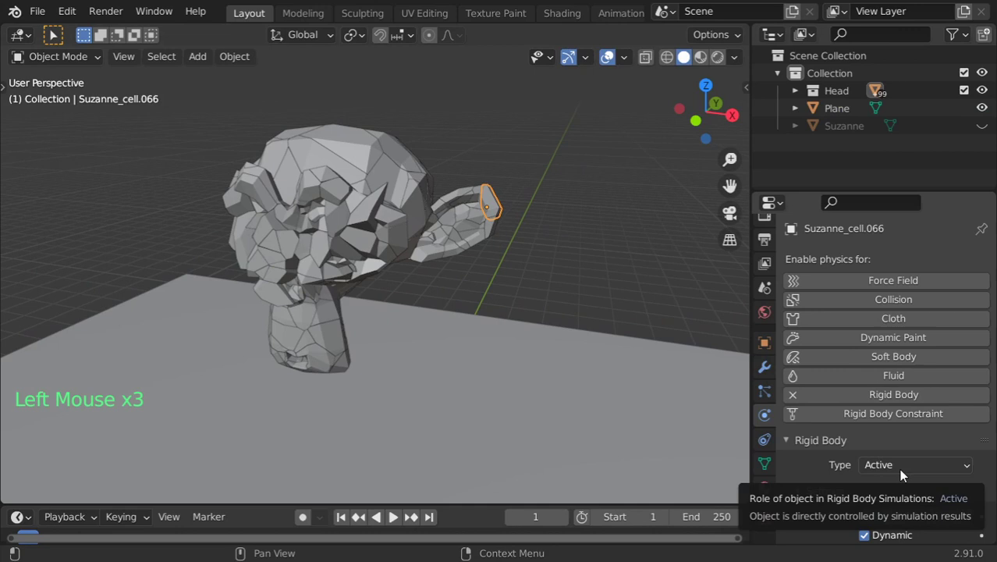
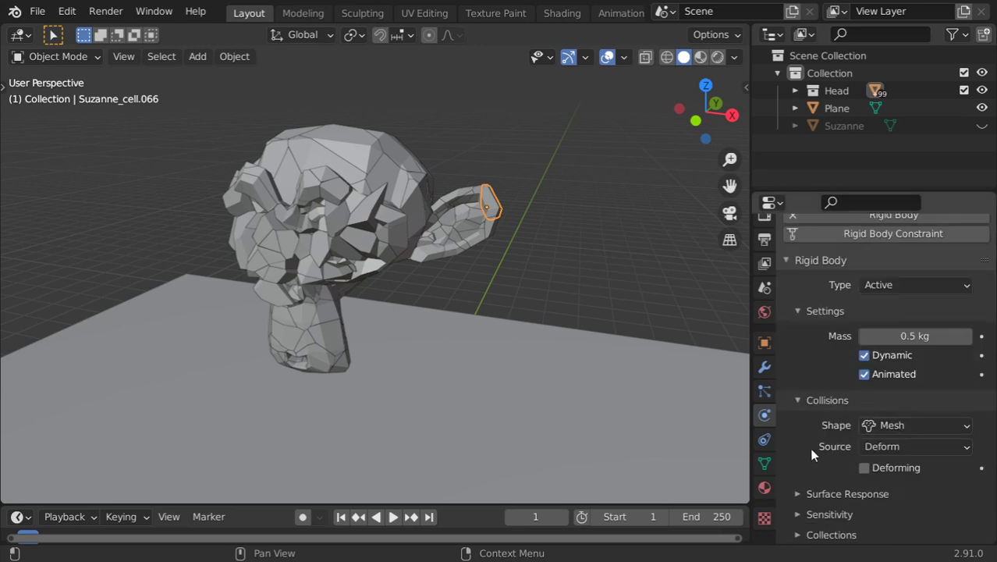
pyautogui.scroll(-3)
pyautogui.click(846, 535)
pyautogui.scroll(-3)
pyautogui.click(903, 519)
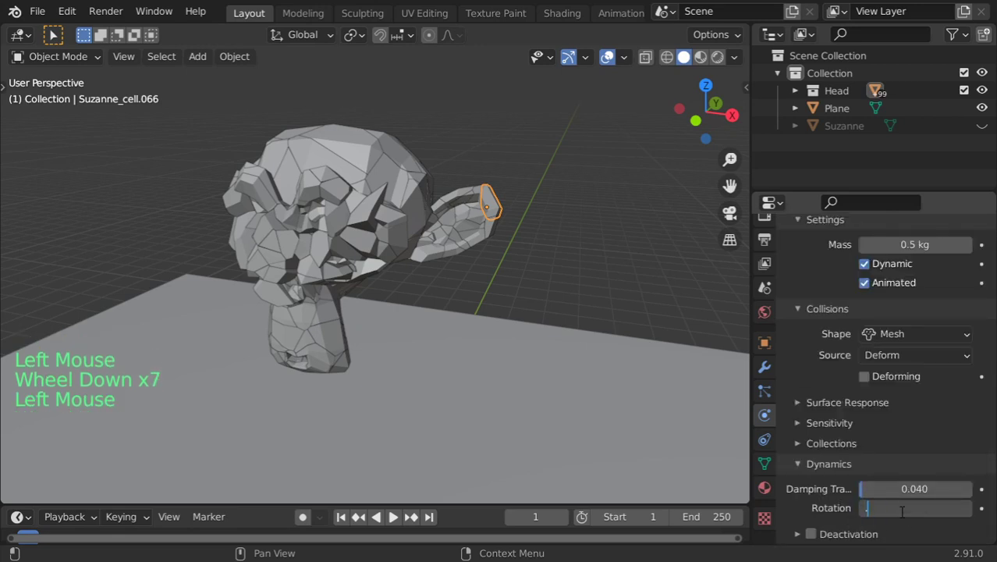
pyautogui.click(916, 495)
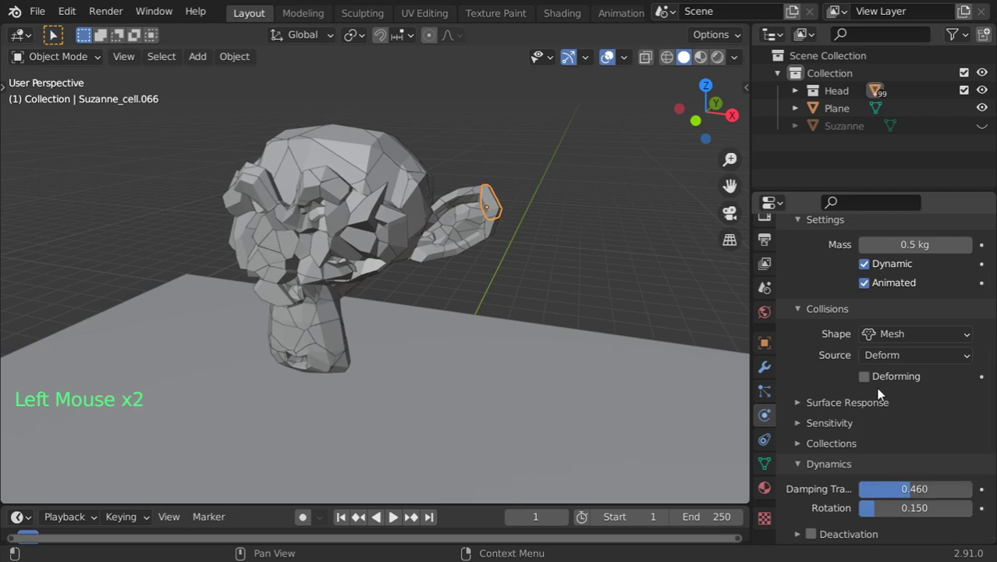
# Raise the piece's surface friction to about 0.74.
pyautogui.click(858, 412)
pyautogui.click(858, 411)
pyautogui.click(859, 414)
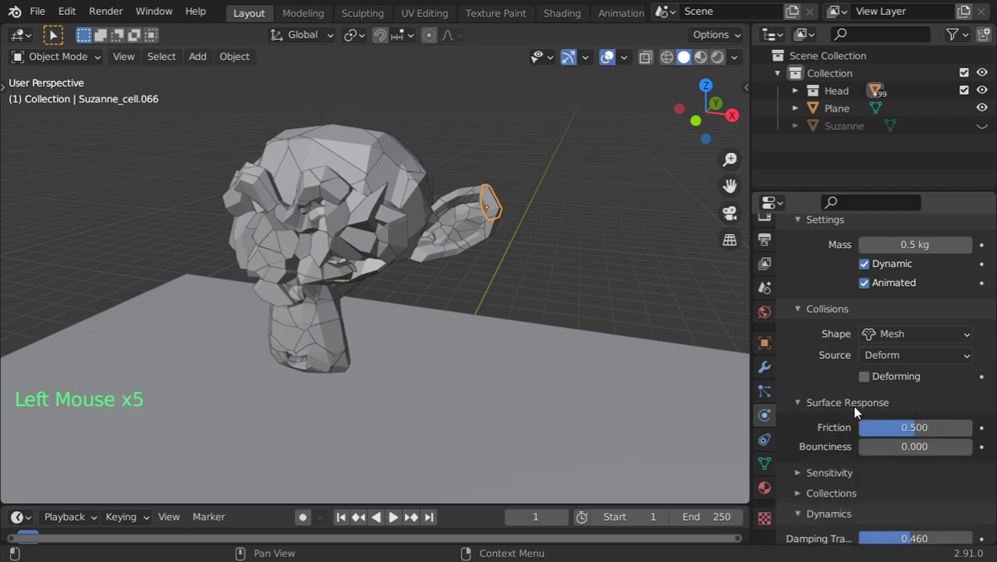
pyautogui.click(921, 434)
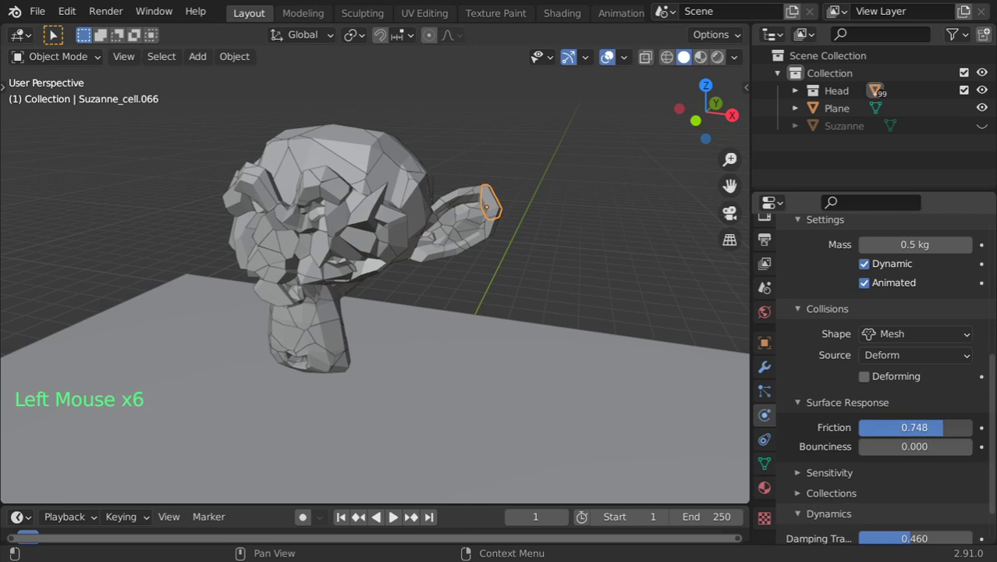
pyautogui.click(852, 407)
pyautogui.click(855, 413)
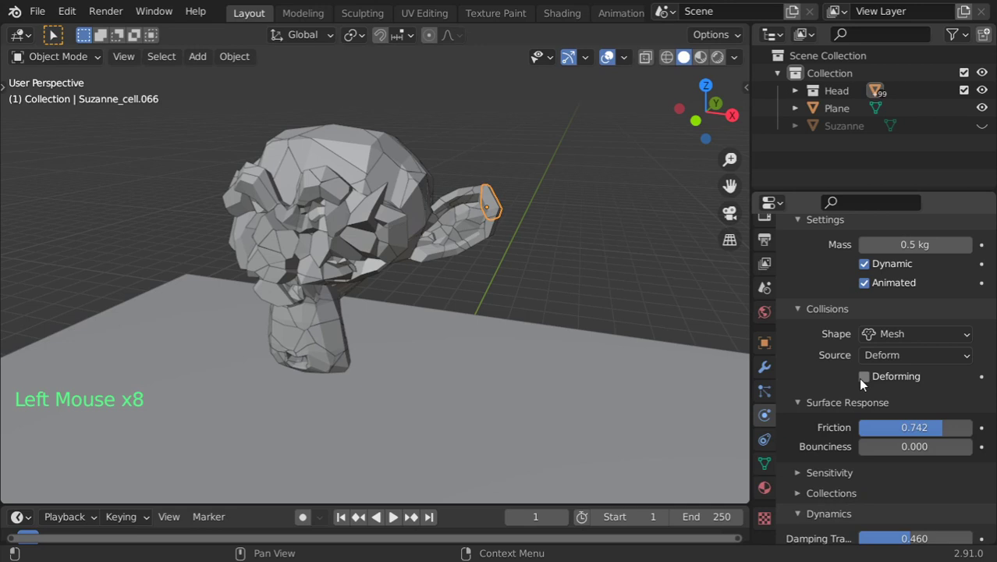
# Turn off the Animated option so the piece is simulated dynamically.
pyautogui.click(839, 483)
pyautogui.scroll(-3)
pyautogui.scroll(3)
pyautogui.click(829, 430)
pyautogui.scroll(3)
pyautogui.scroll(3)
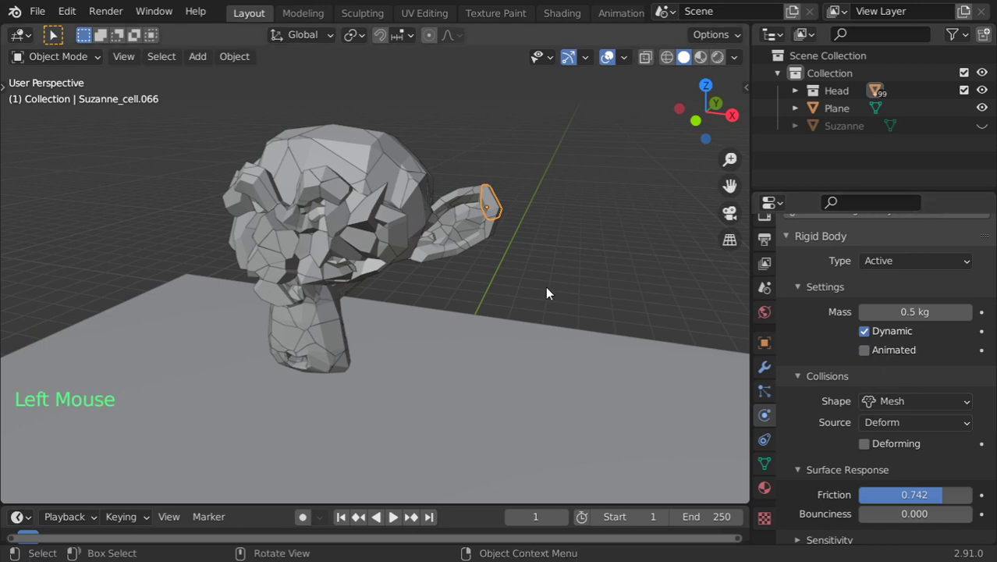
# Select every piece in the Head collection with the tuned piece kept active.
pyautogui.middleClick(505, 210)
pyautogui.rightClick(837, 93)
pyautogui.click(494, 221)
pyautogui.click(491, 230)
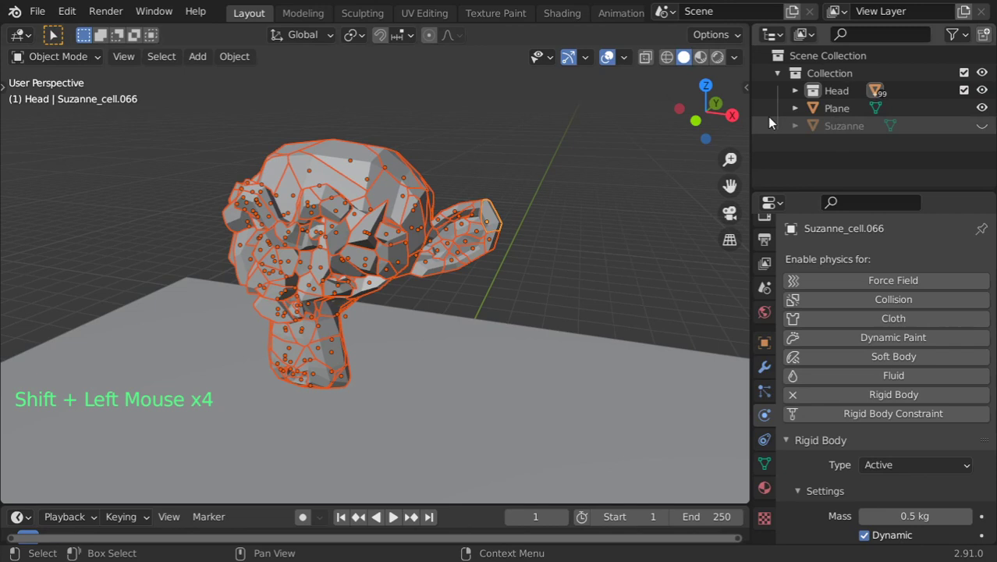
pyautogui.rightClick(844, 99)
pyautogui.click(495, 223)
# Copy the active piece's rigid body settings to all selected pieces and watch them scatter.
pyautogui.click(240, 60)
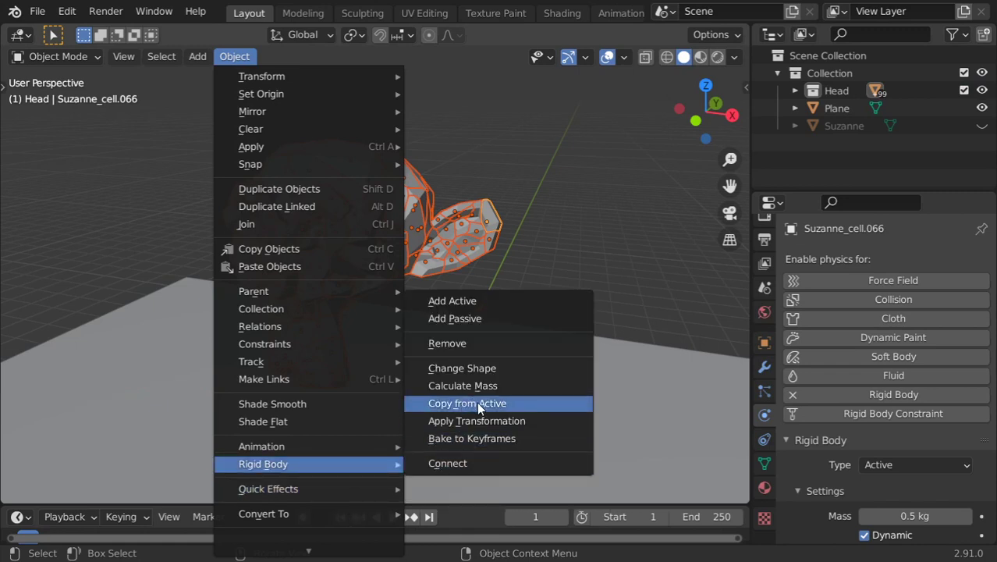
pyautogui.click(380, 216)
pyautogui.scroll(-3)
pyautogui.scroll(-3)
pyautogui.click(500, 223)
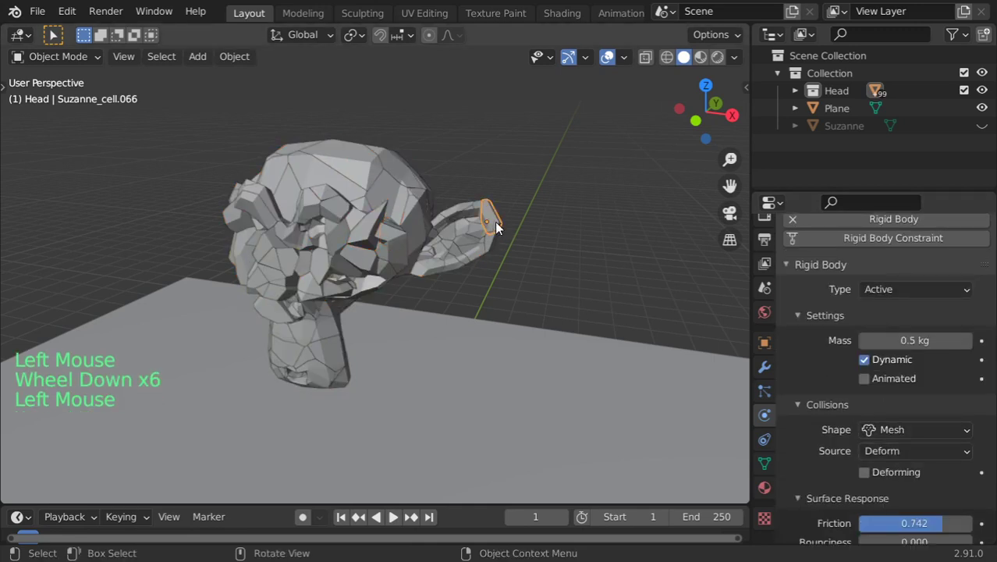
pyautogui.middleClick(469, 252)
pyautogui.scroll(-3)
pyautogui.middleClick(508, 330)
# Save the file, play the fall once and rewind to frame 1.
pyautogui.middleClick(490, 340)
pyautogui.scroll(-3)
pyautogui.press('ctrl+s')
pyautogui.click(400, 524)
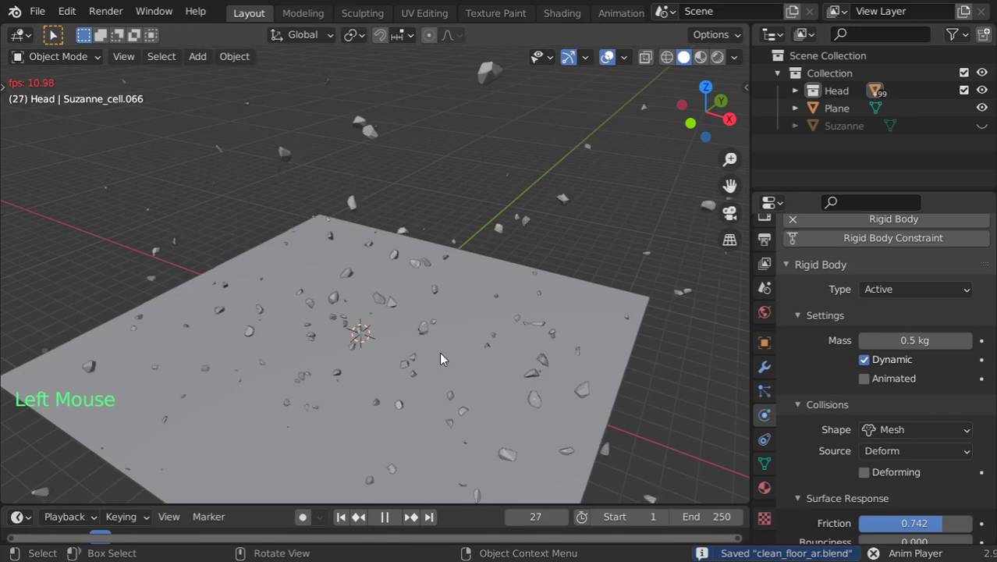
pyautogui.press('Escape')
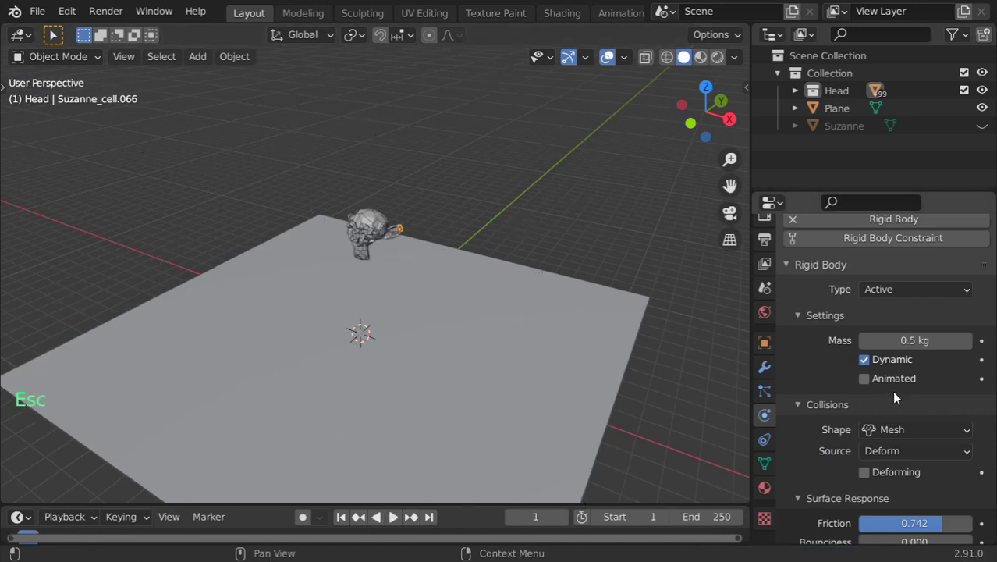
# Reveal the collision Sensitivity settings showing a 0.002 m margin and replay the fall.
pyautogui.scroll(-3)
pyautogui.scroll(-3)
pyautogui.scroll(-3)
pyautogui.click(950, 497)
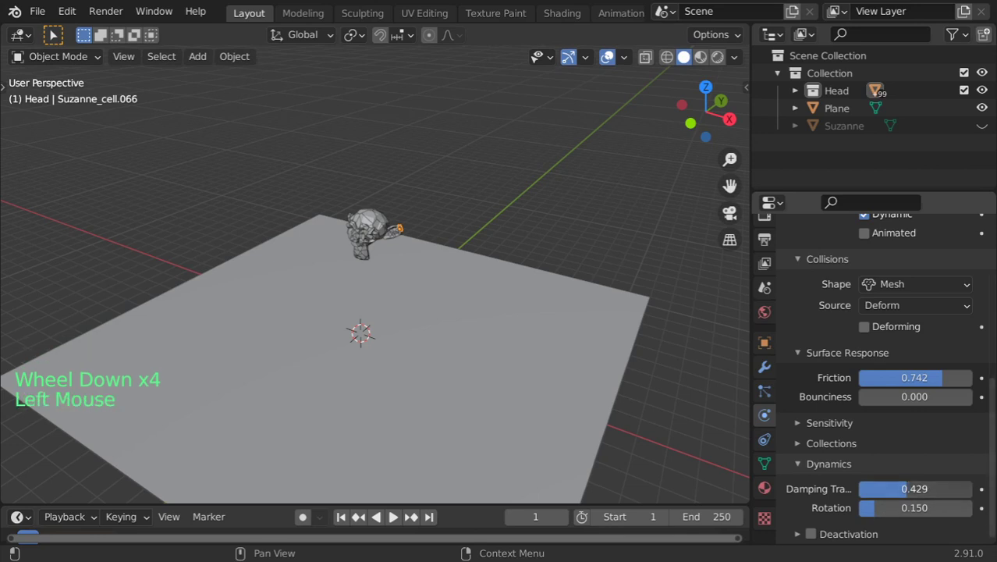
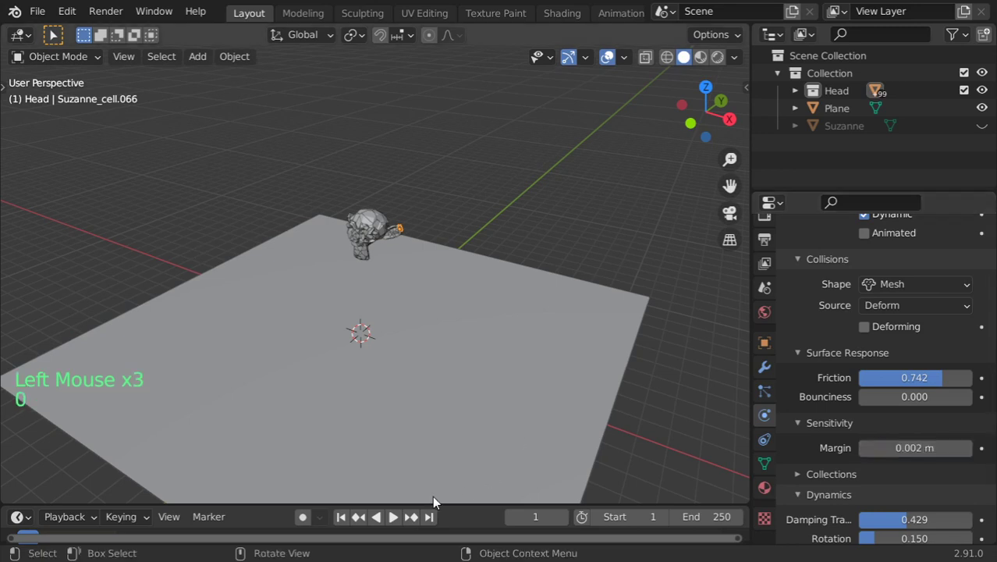
pyautogui.click(405, 525)
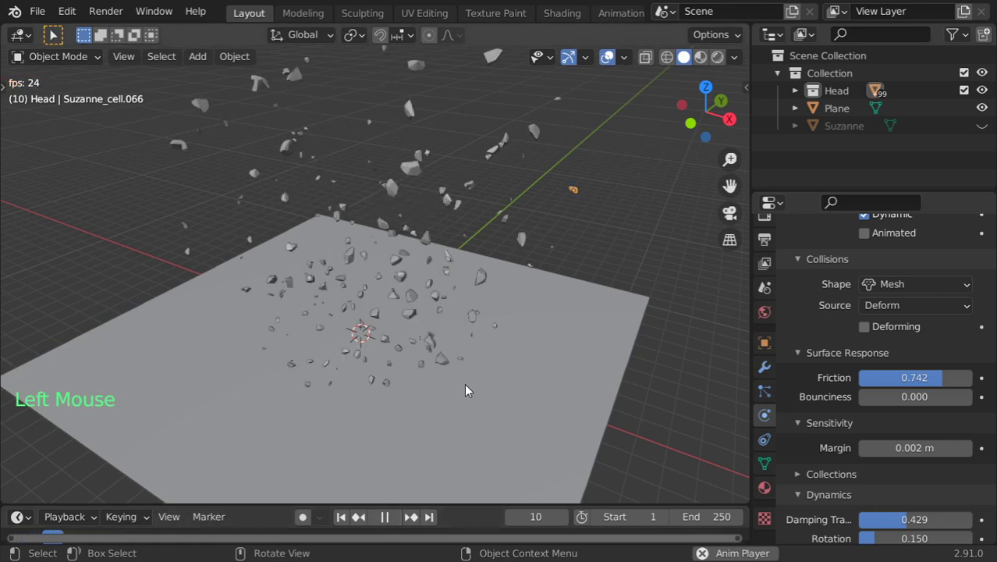
# Set the pieces' collision shape to Convex Hull with the collision margin turned off.
pyautogui.press('Escape')
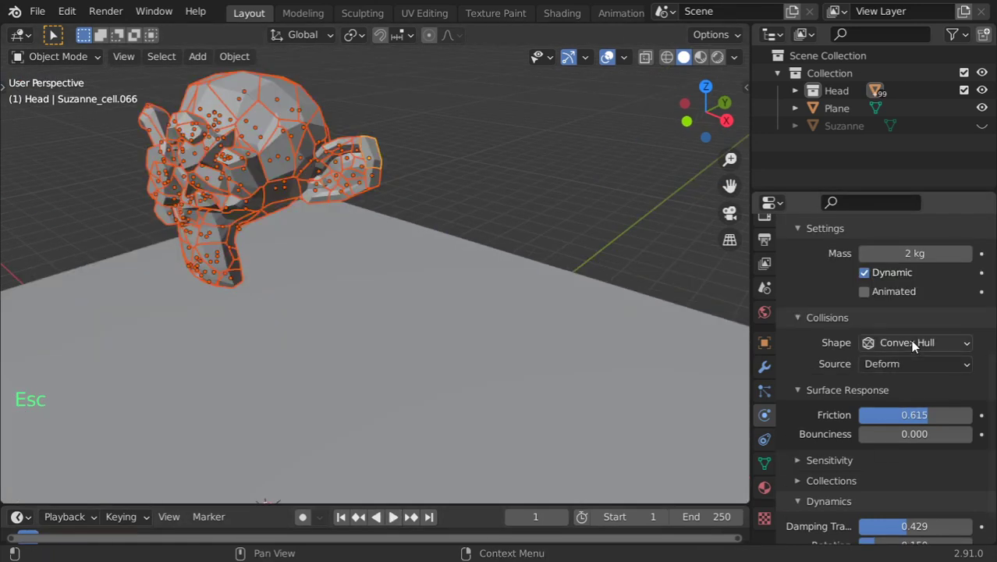
pyautogui.click(918, 346)
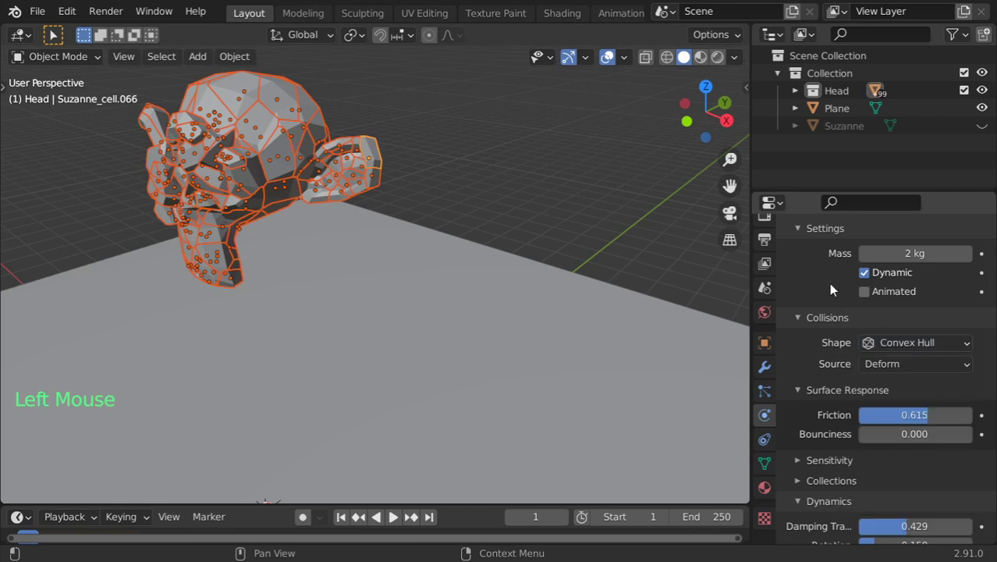
pyautogui.scroll(-3)
pyautogui.scroll(-3)
pyautogui.click(837, 429)
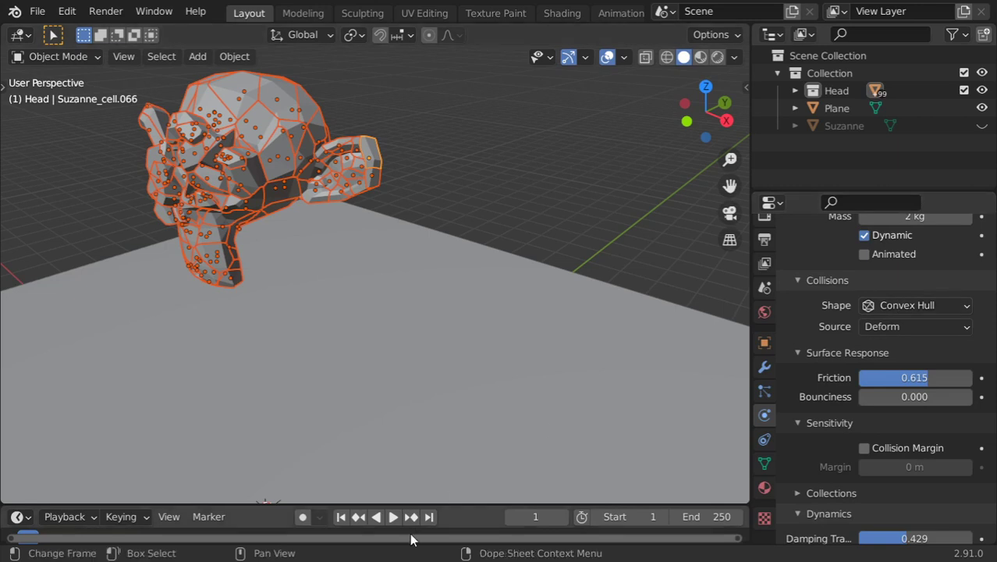
# Play the simulation to watch the pieces scatter on the plane, then rewind to frame 1.
pyautogui.click(404, 527)
pyautogui.scroll(-3)
pyautogui.scroll(-3)
pyautogui.middleClick(451, 431)
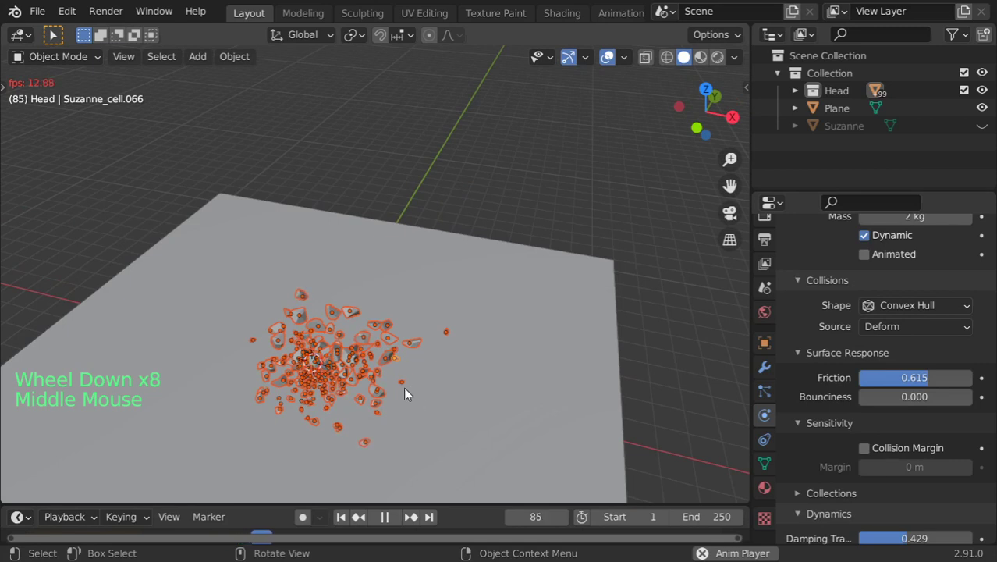
pyautogui.press('Escape')
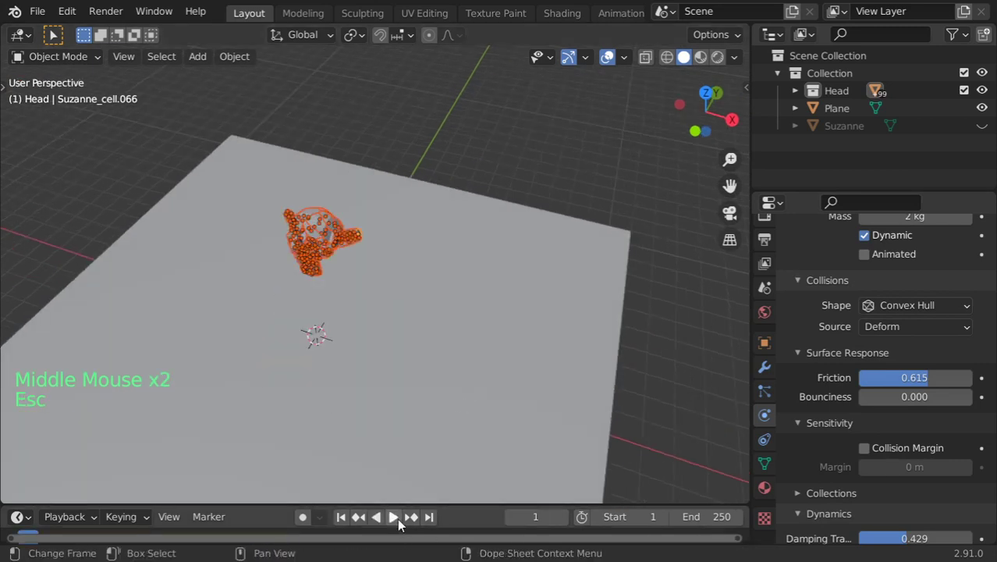
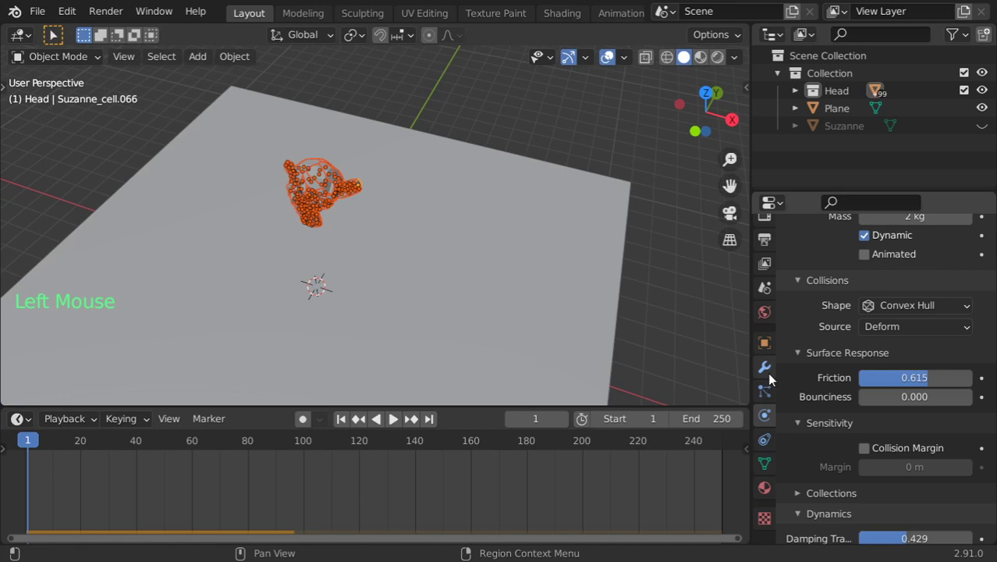
# Bake the rigid body world cache for frames 1–150 from the scene properties.
pyautogui.click(769, 317)
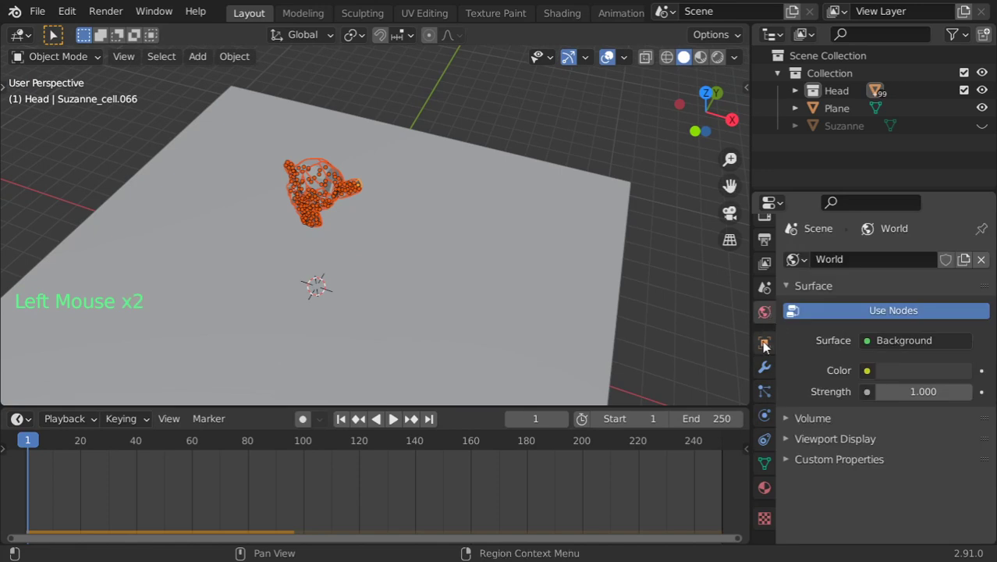
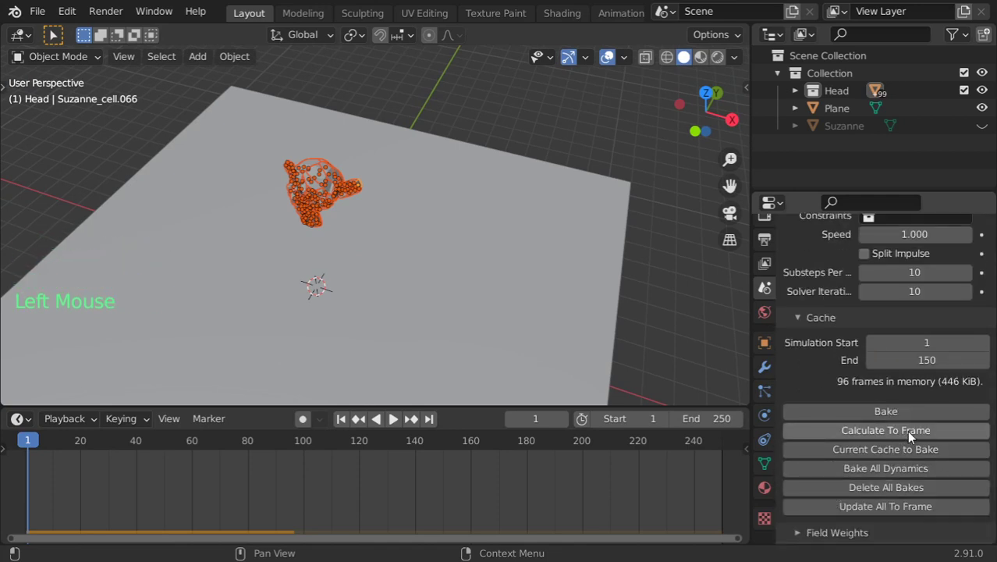
pyautogui.click(901, 472)
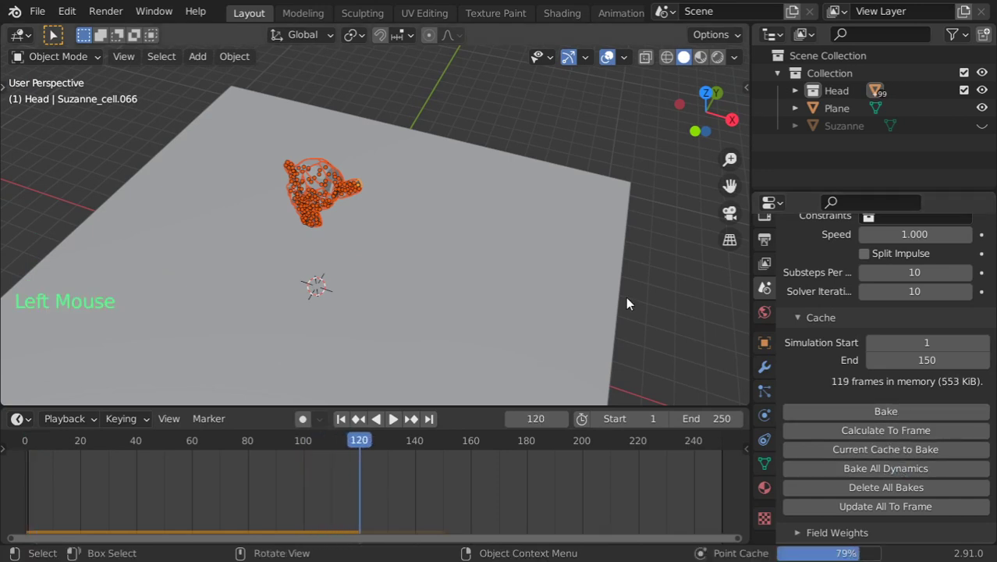
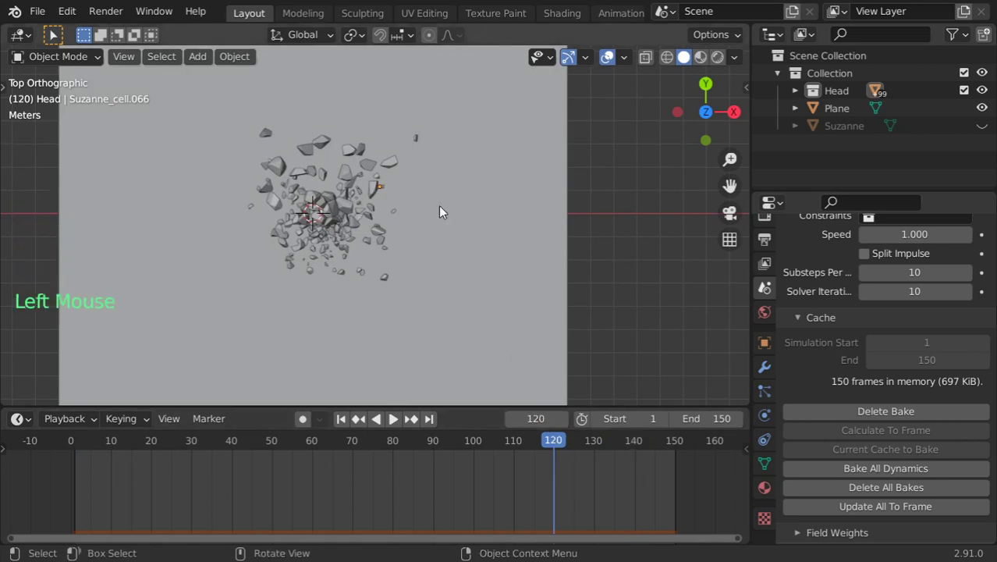
# Add a cylinder, rotate it 90° about X and stretch it along Y across the plane.
pyautogui.middleClick(453, 223)
pyautogui.rightClick(492, 268)
pyautogui.press('shift+a')
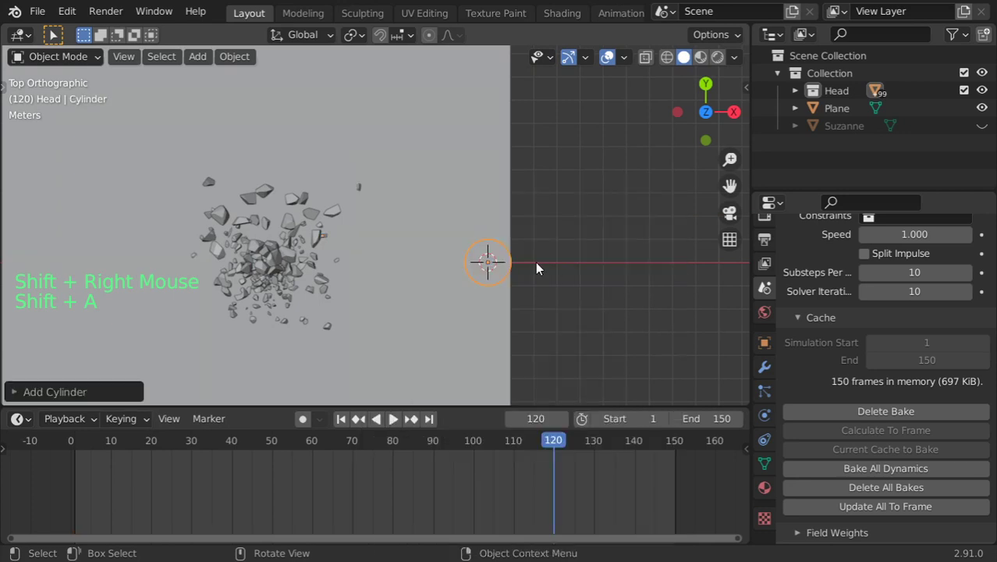
pyautogui.press('r')
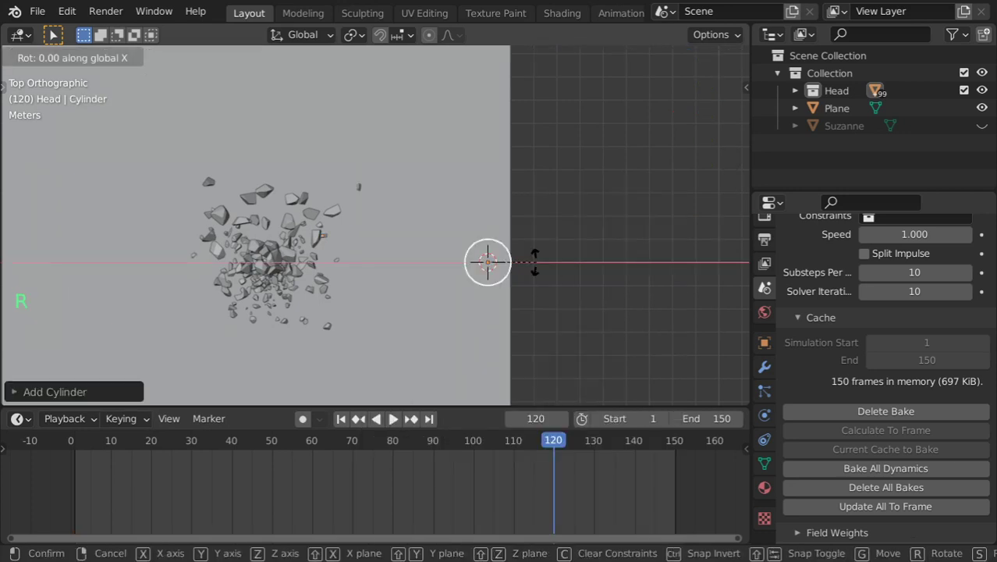
pyautogui.press('s')
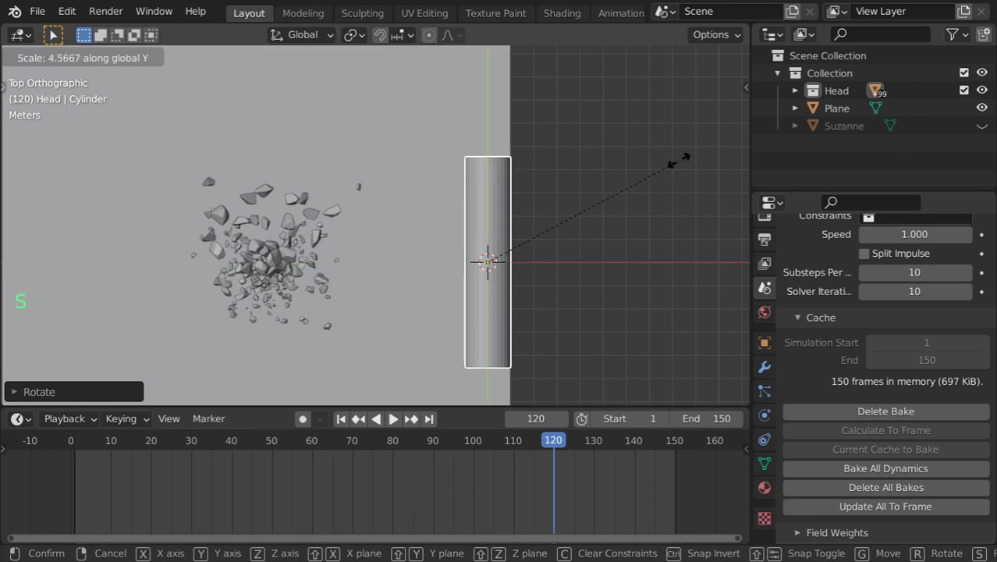
pyautogui.click(771, 461)
# Give the cylinder active rigid body physics and keyframe its location and rotation at frame 120.
pyautogui.click(768, 423)
pyautogui.scroll(-3)
pyautogui.scroll(-3)
pyautogui.click(878, 417)
pyautogui.scroll(-3)
pyautogui.scroll(-3)
pyautogui.scroll(-3)
pyautogui.press('i')
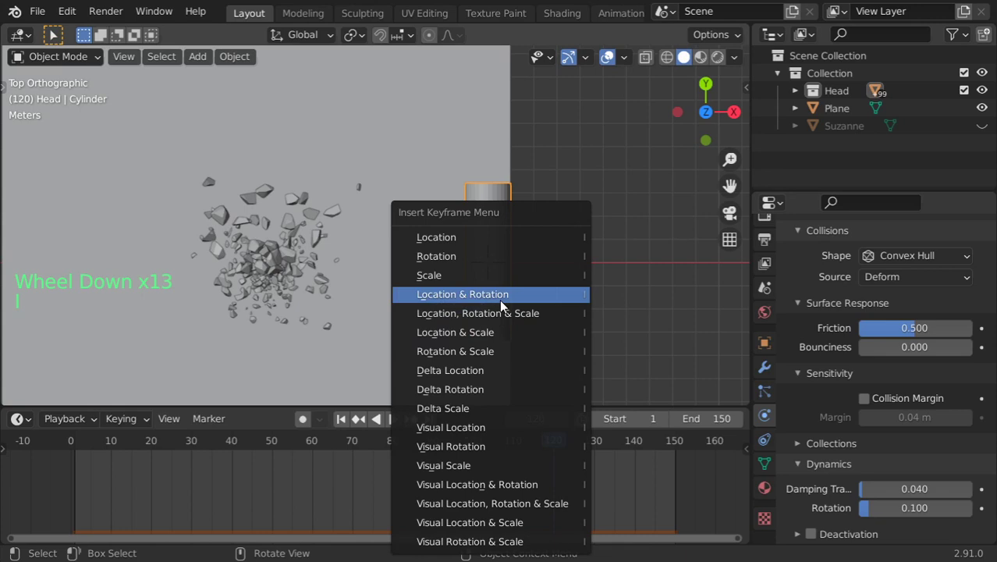
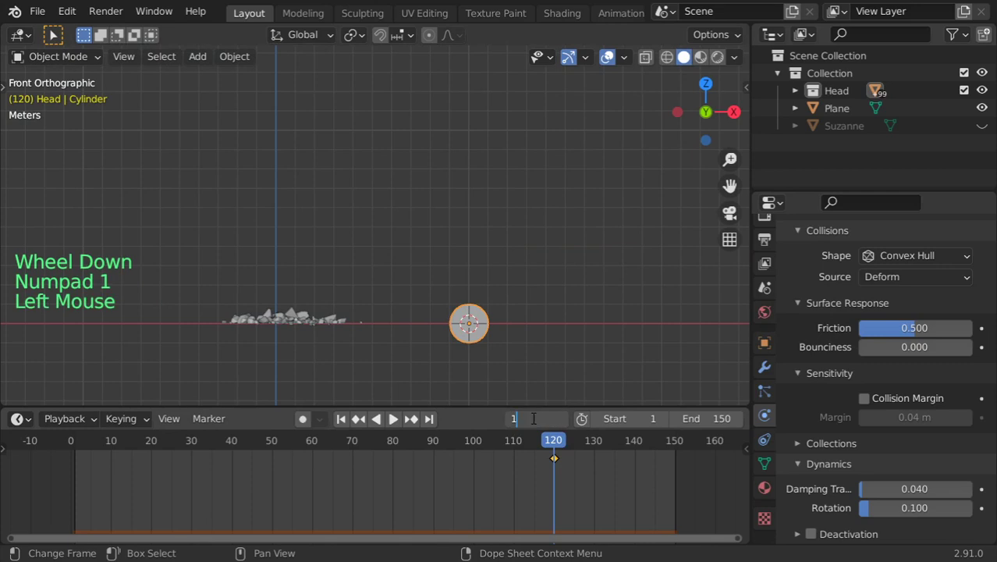
# At frame 150, move the cylinder far along X and keyframe its location and rotation.
pyautogui.scroll(-3)
pyautogui.press('g')
pyautogui.scroll(-3)
pyautogui.press('g')
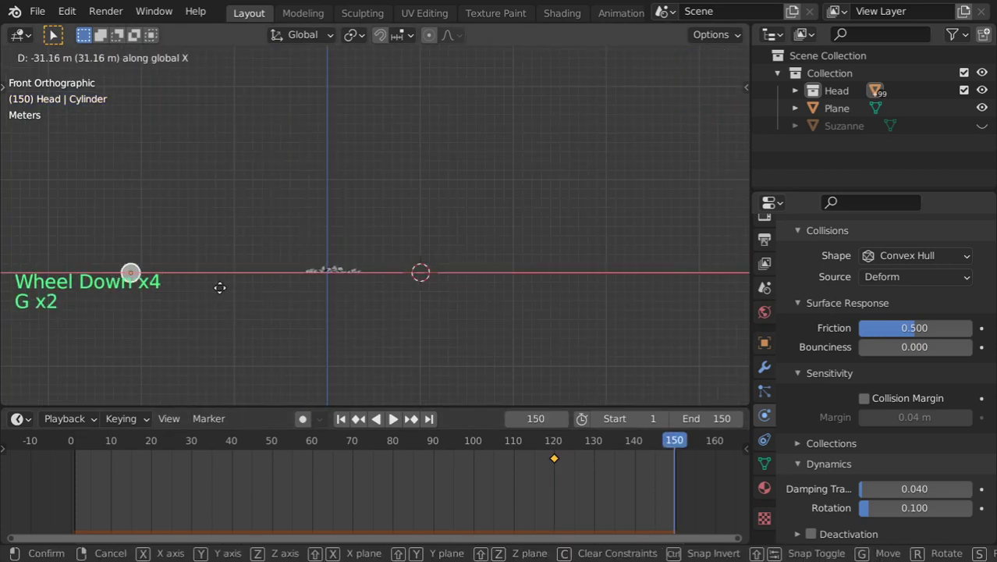
pyautogui.middleClick(377, 300)
pyautogui.press('g')
pyautogui.press('i')
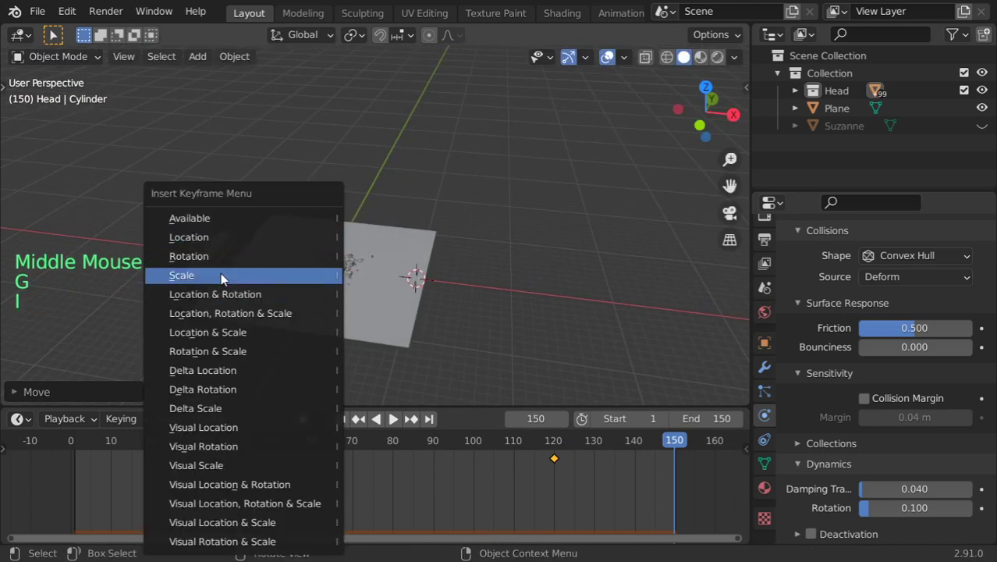
pyautogui.click(338, 425)
# Play back the animation to check the cylinder's slide.
pyautogui.click(403, 430)
pyautogui.scroll(3)
pyautogui.scroll(3)
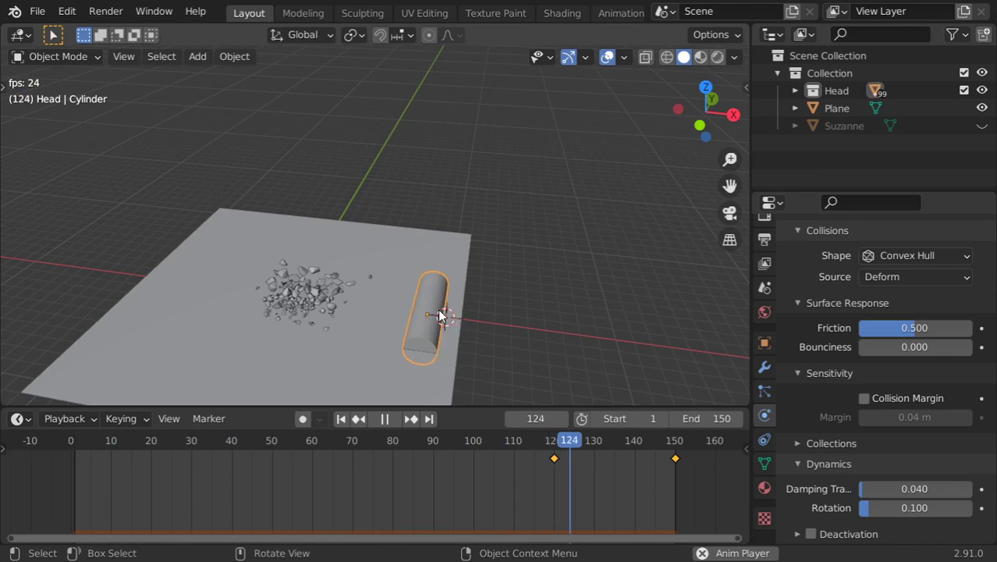
# Replay the baked simulation and orbit the view along the plane toward the scattered pieces.
pyautogui.press('Escape')
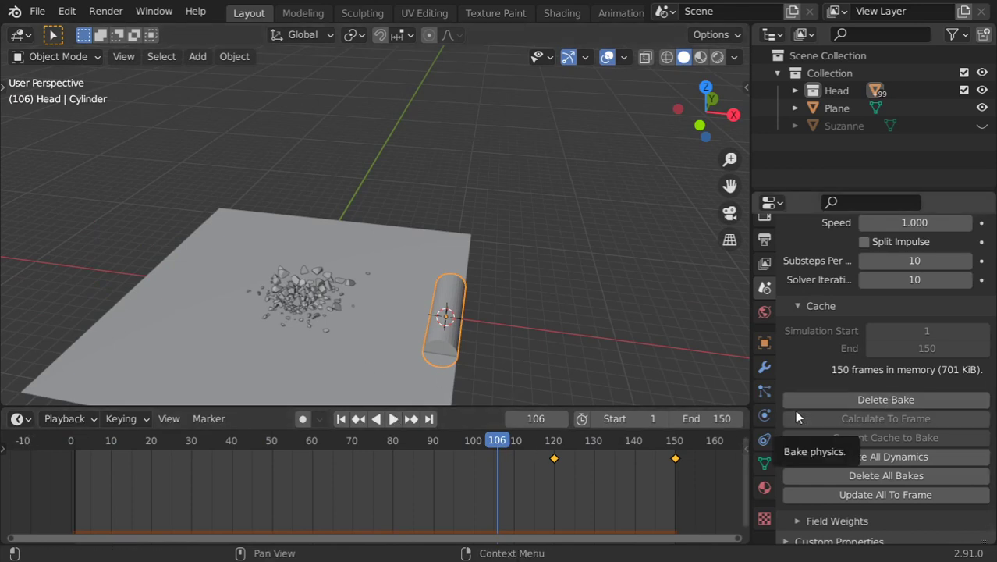
pyautogui.click(402, 428)
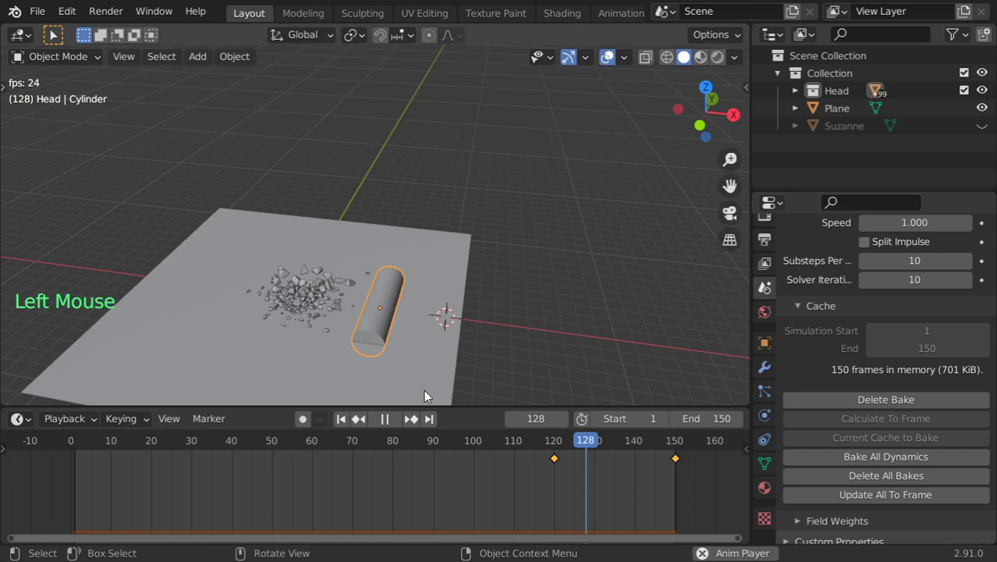
pyautogui.press('Escape')
pyautogui.middleClick(324, 312)
pyautogui.middleClick(453, 281)
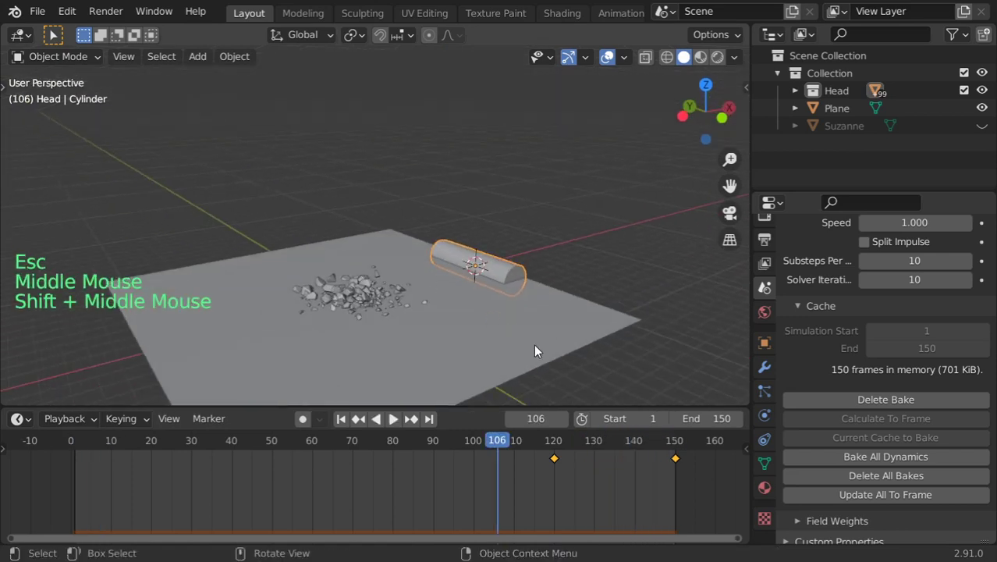
pyautogui.middleClick(444, 364)
pyautogui.middleClick(469, 345)
# Play the cylinder sweeping the head pieces off the plane, then rewind to frame 1.
pyautogui.click(346, 426)
pyautogui.click(393, 426)
pyautogui.scroll(3)
pyautogui.scroll(3)
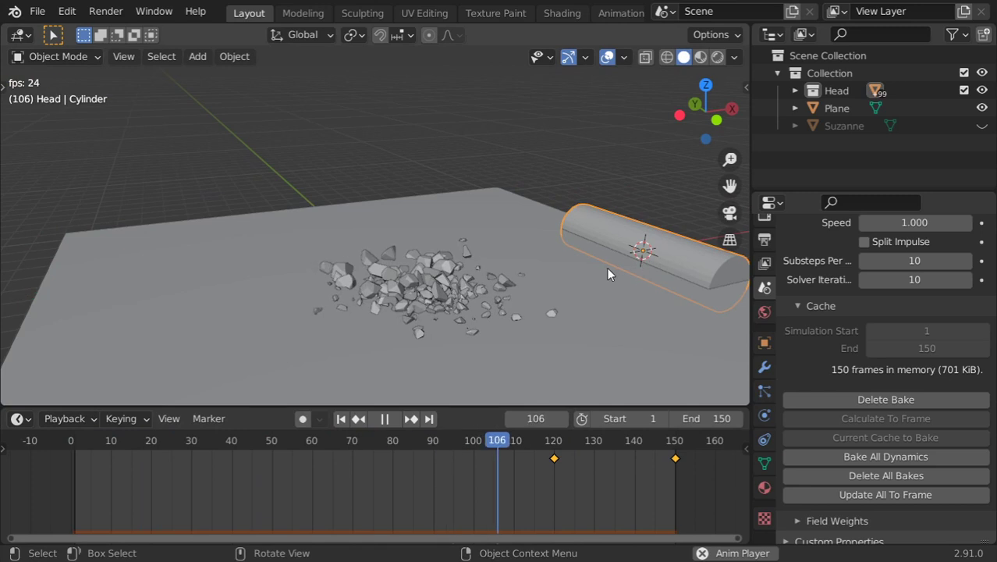
pyautogui.scroll(-3)
pyautogui.scroll(-3)
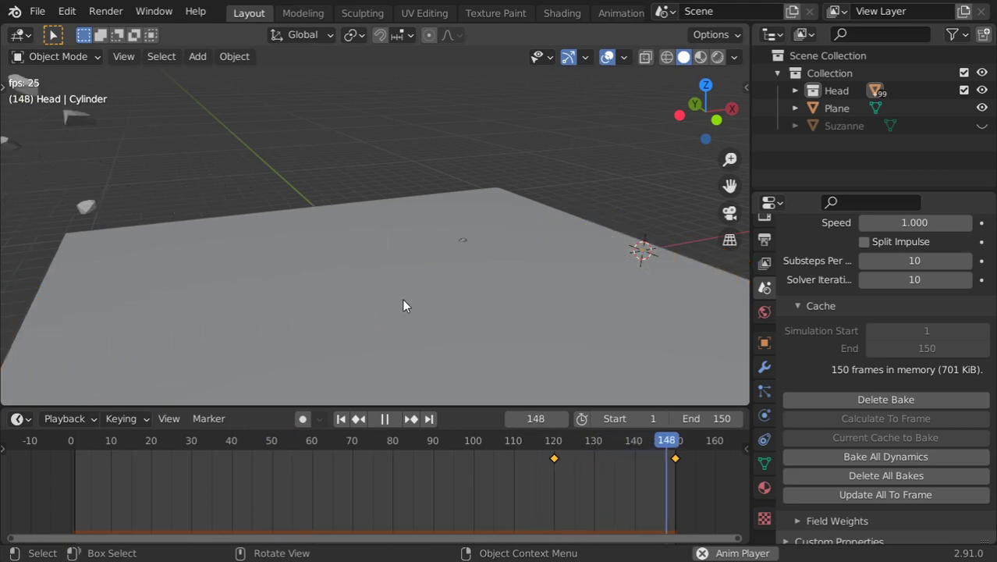
pyautogui.press('Escape')
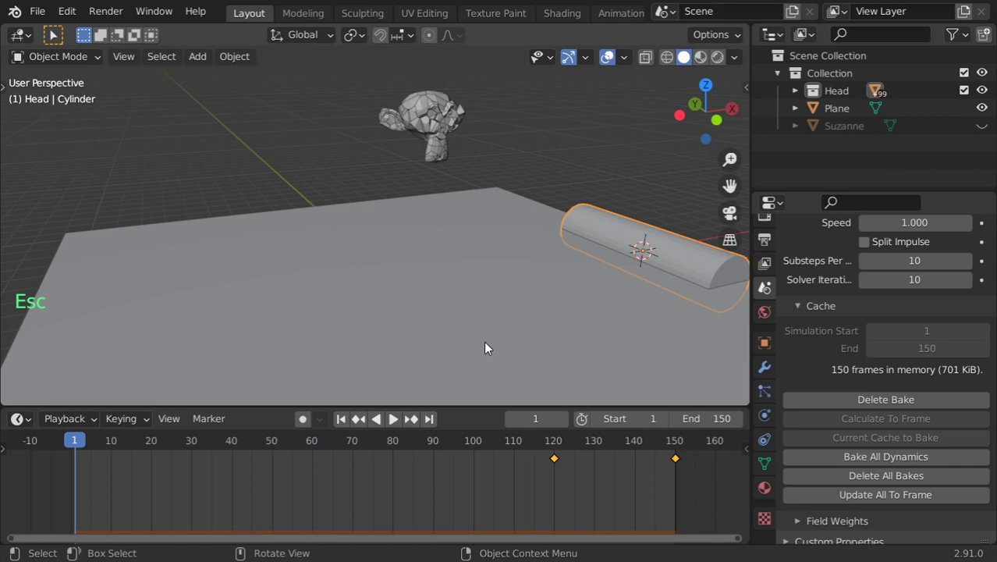